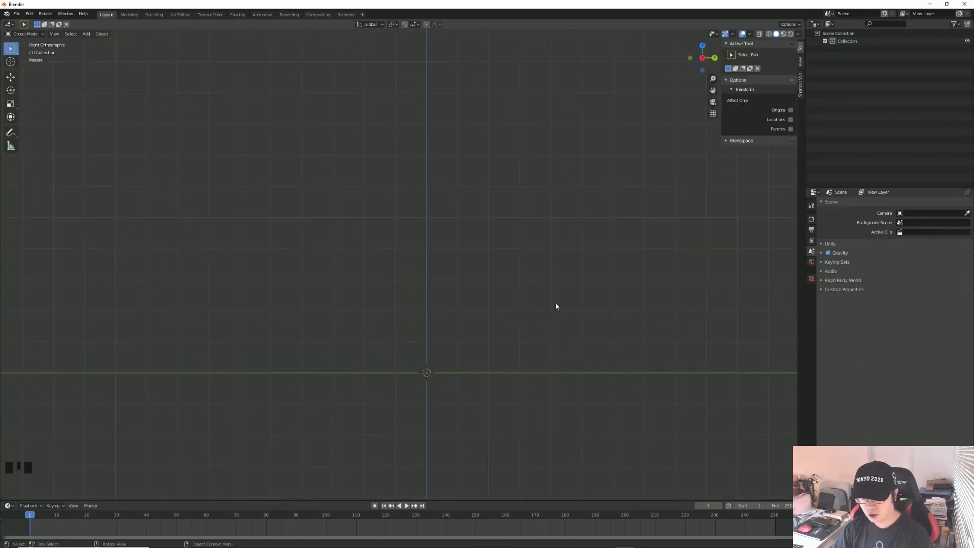
- Bring up the Add menu (Shift+A) to add an armature to the empty scene
key(shift+a)
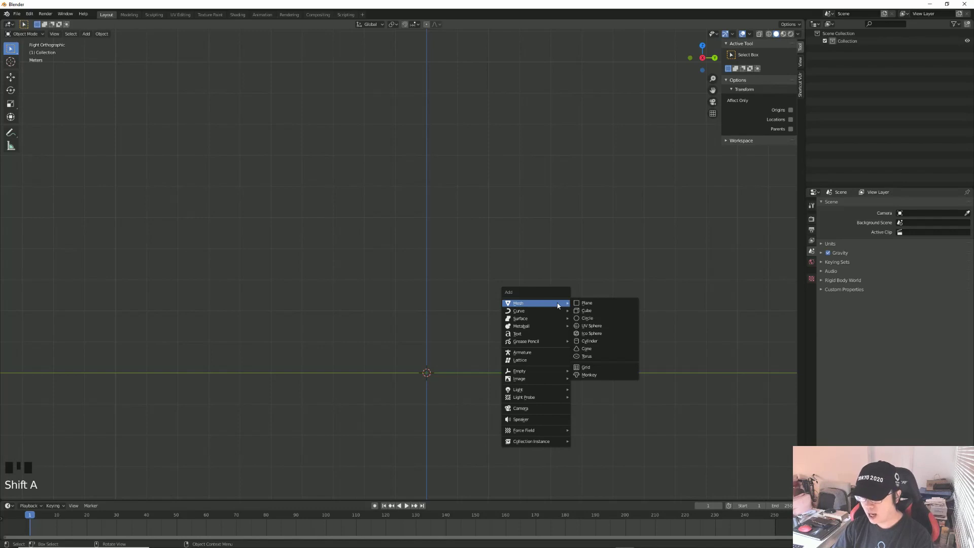
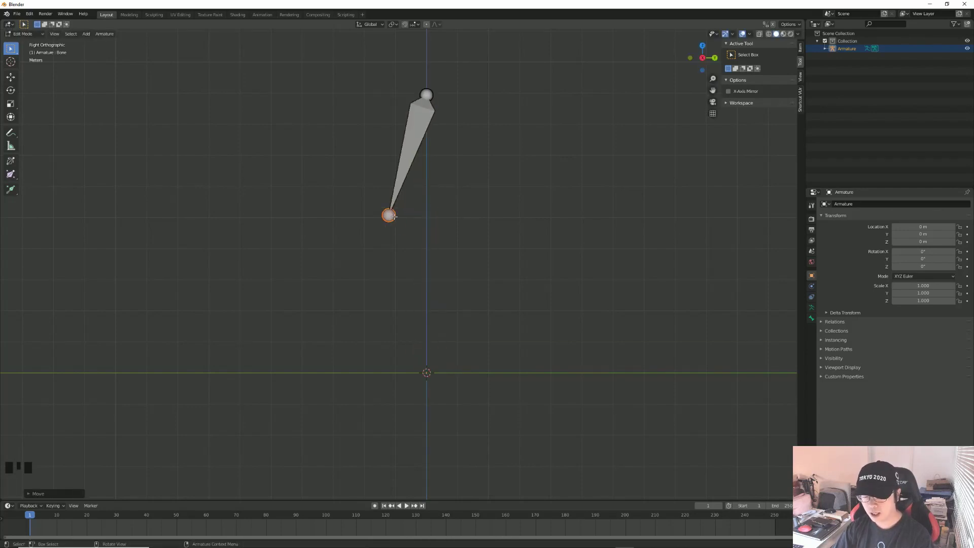
- Extrude shin, foot and toe bones from the thigh and place the toe tip along the ground
key(e)
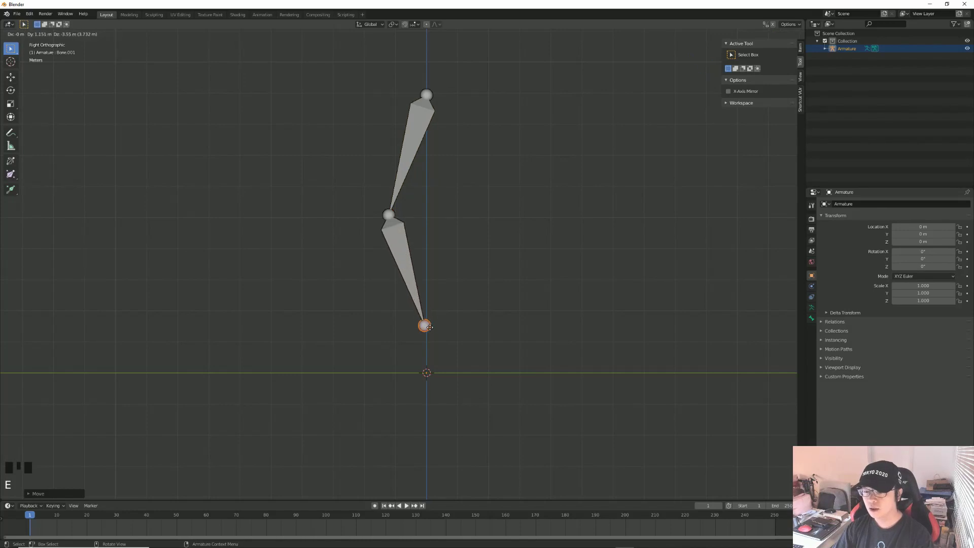
key(e)
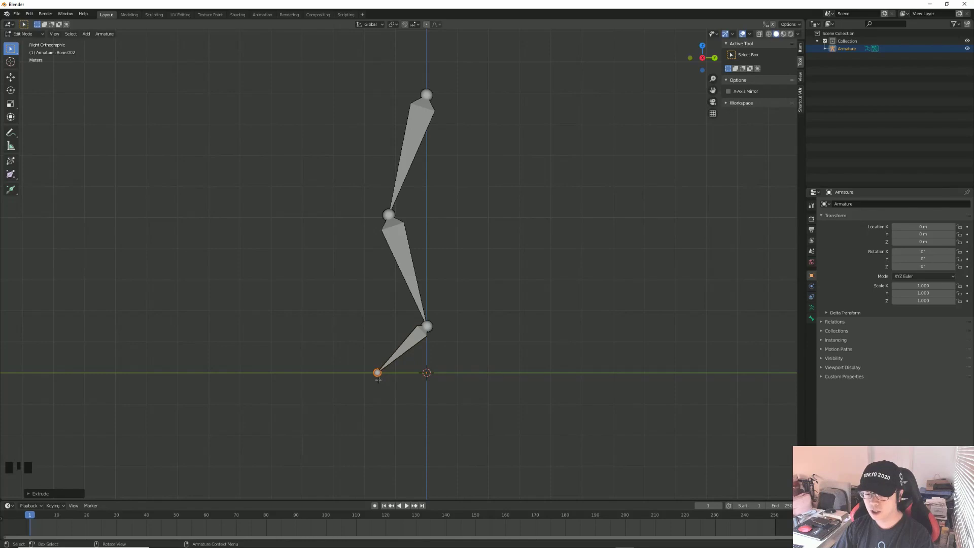
key(e)
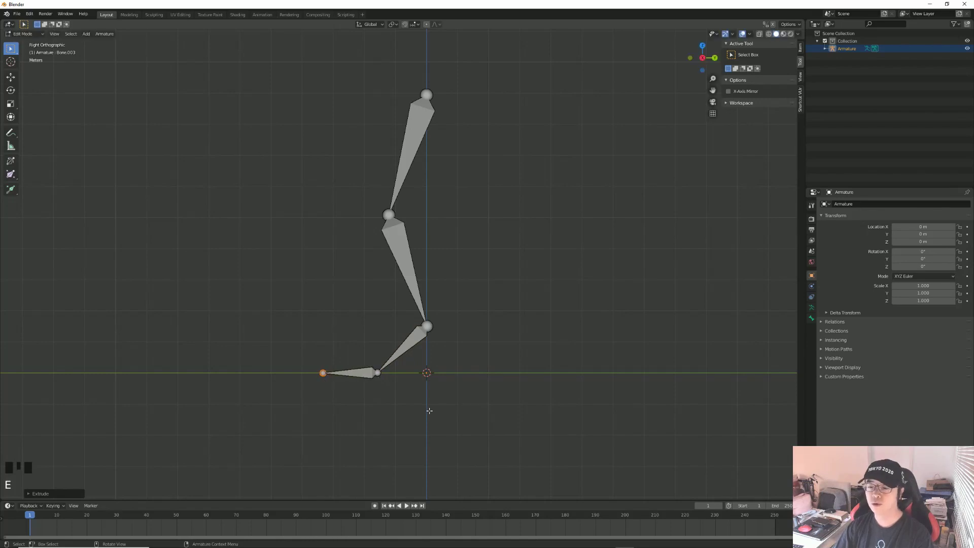
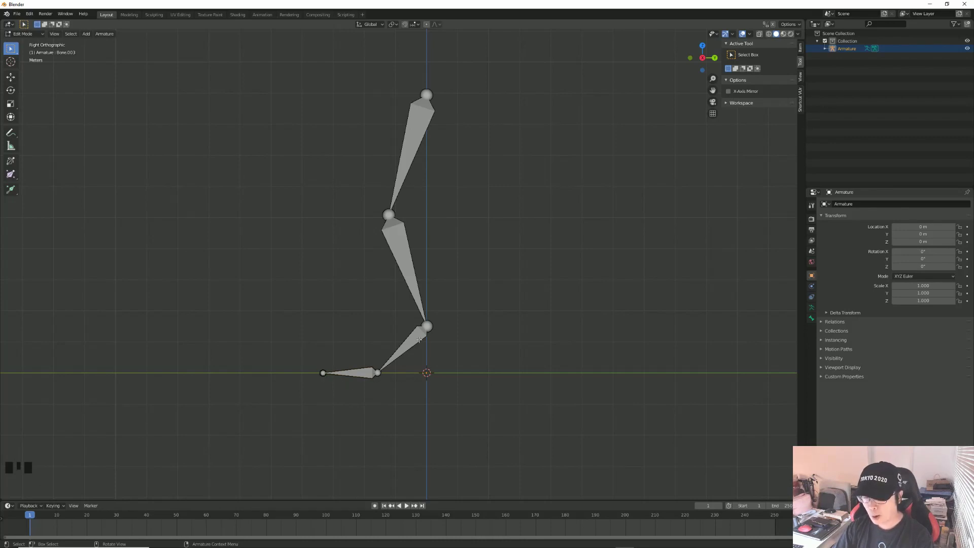
click(405, 28)
drag(415, 30, 382, 108)
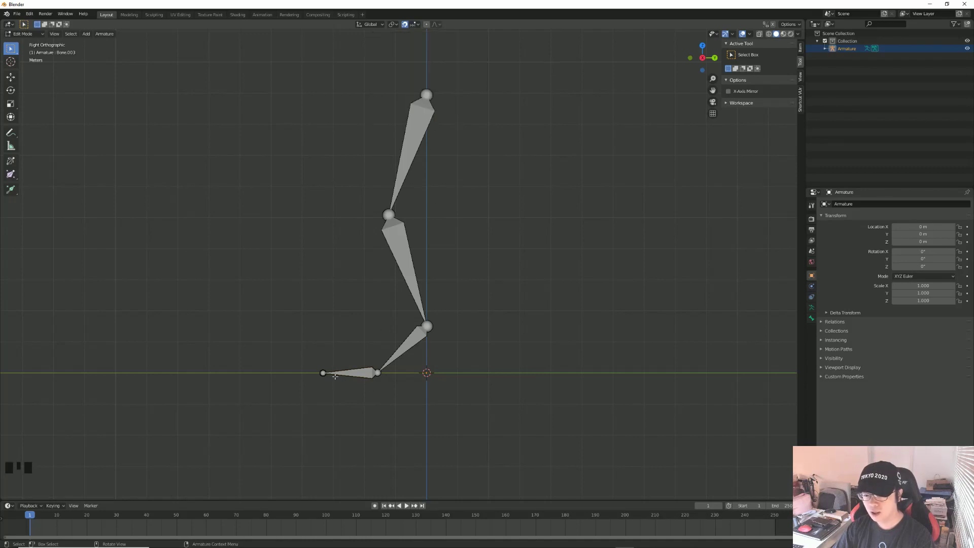
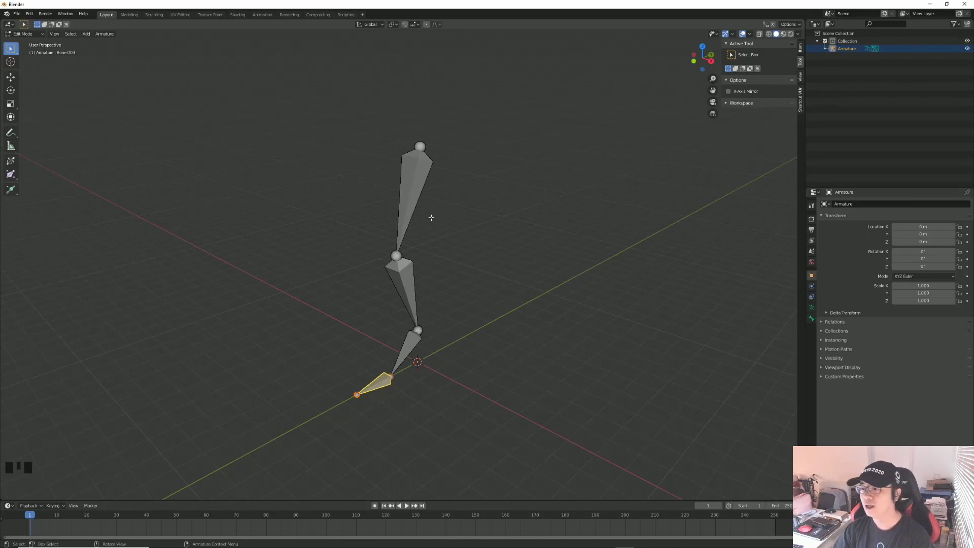
- Select the four leg bones one after another in the side view
click(801, 51)
middle_click(547, 264)
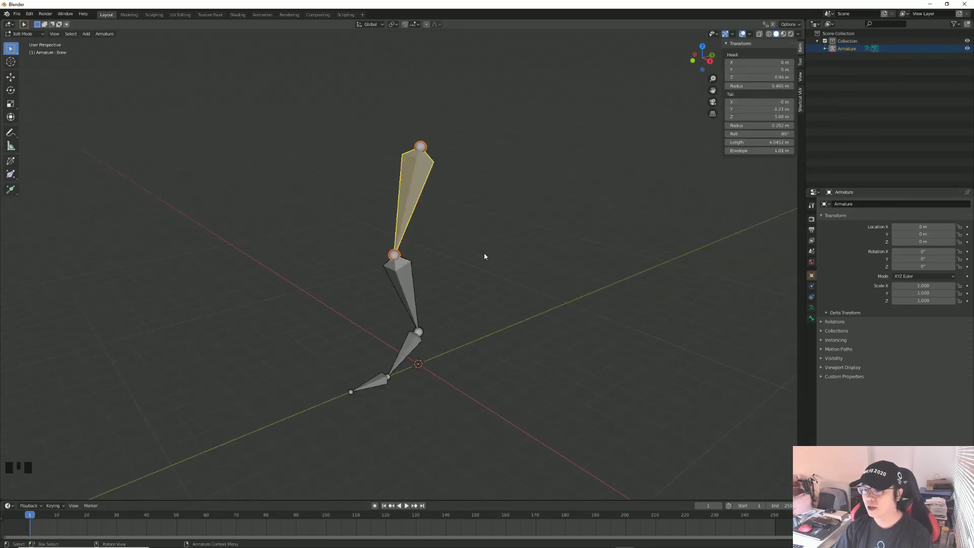
click(412, 297)
click(408, 199)
click(413, 286)
click(414, 184)
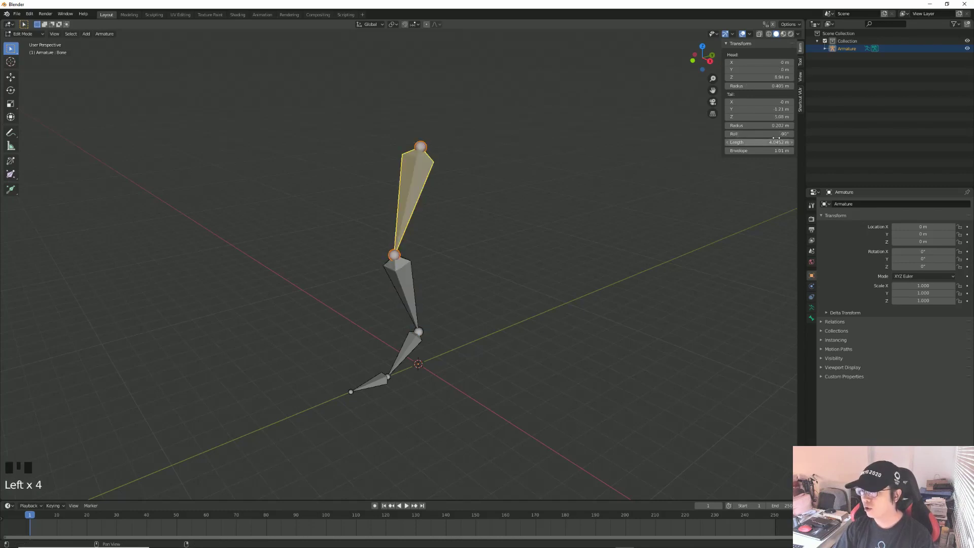
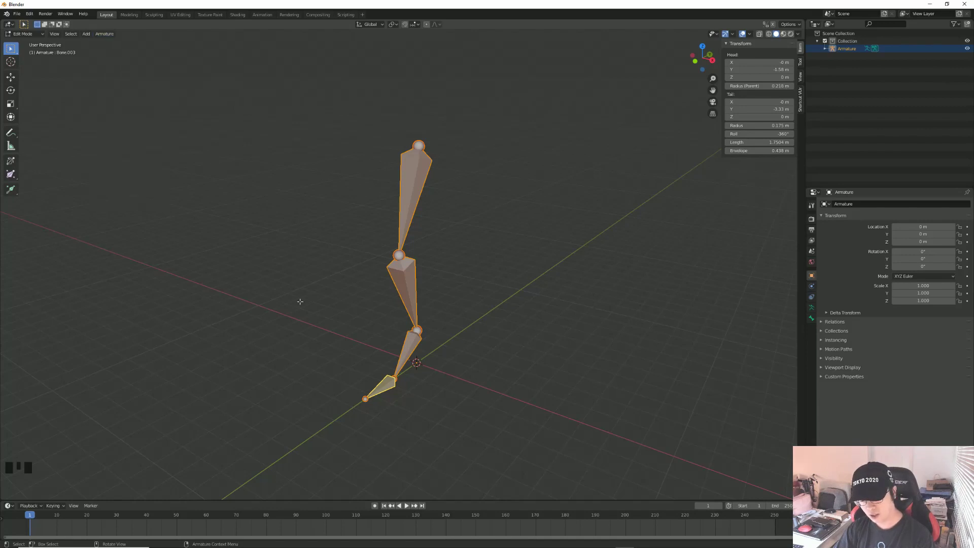
- Recalculate roll (Shift+N) to a global axis and set the thigh's Roll to 0
key(shift+n)
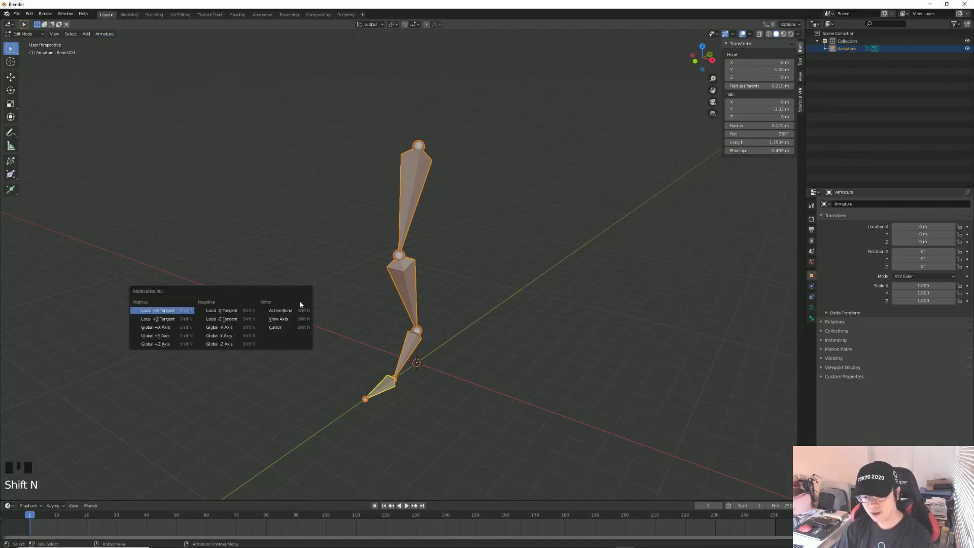
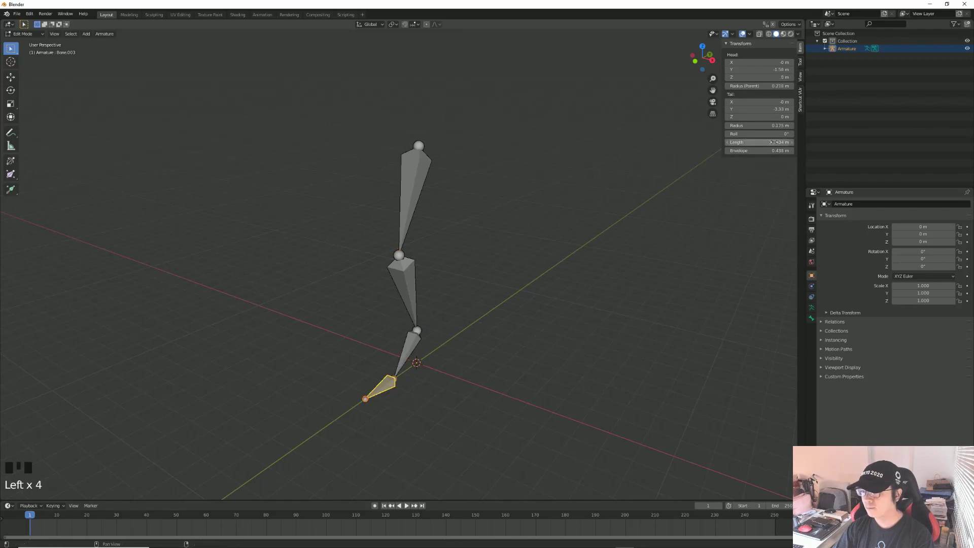
click(415, 176)
drag(470, 247, 468, 243)
key(,)
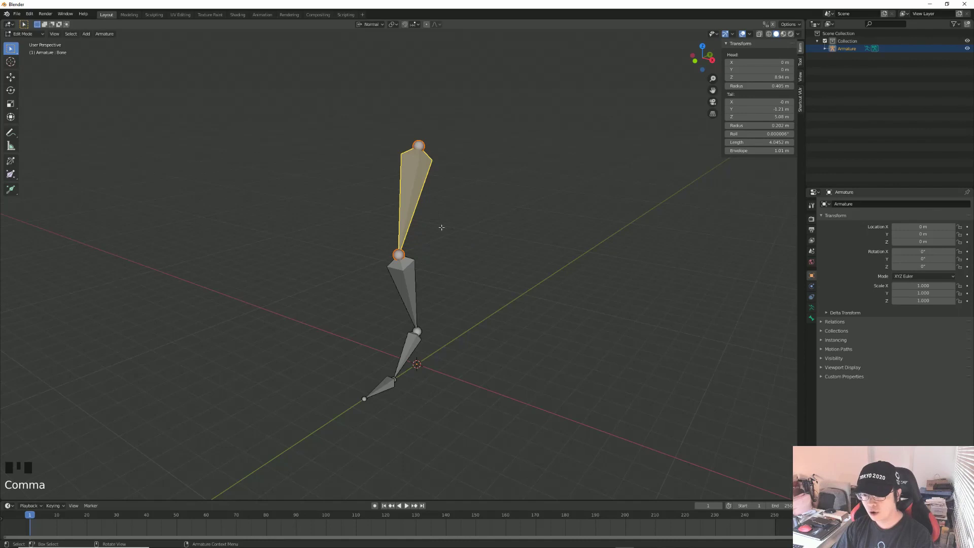
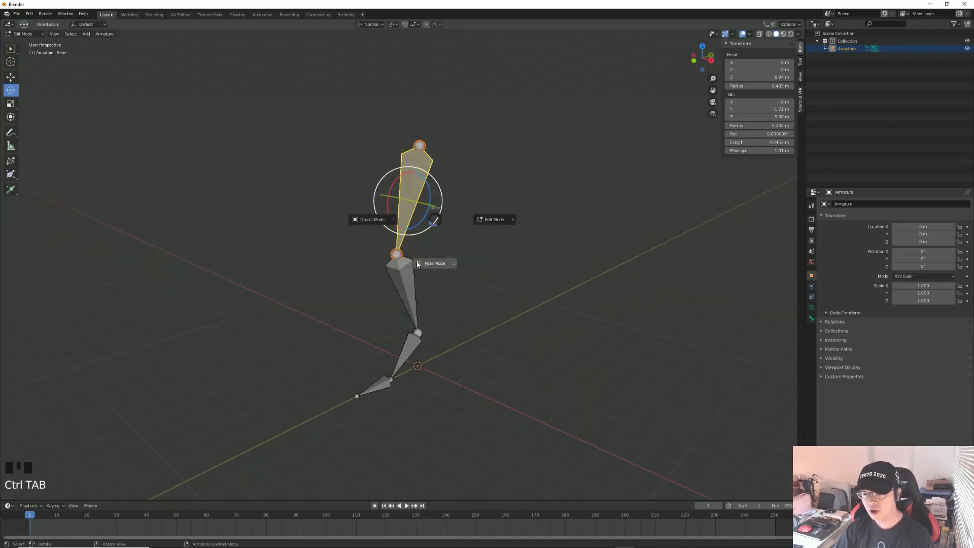
- Switch the armature to Pose Mode with the Rotate tool and pick the shin bone
drag(455, 220, 408, 282)
click(408, 283)
click(408, 356)
click(379, 391)
click(407, 279)
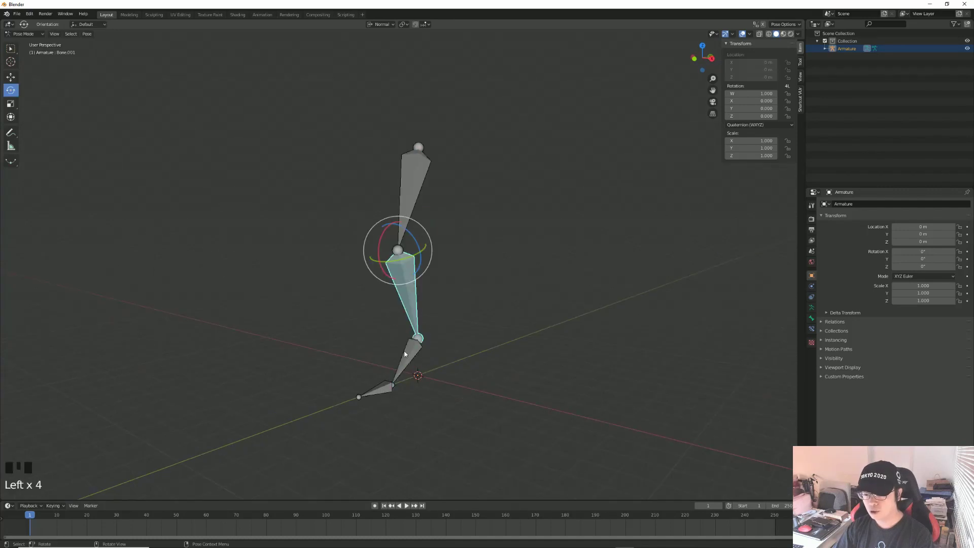
click(404, 356)
click(372, 392)
- Test-bend the toe and thigh bones by rotating them, leaving rotations at zero
click(415, 188)
click(411, 277)
drag(549, 228, 549, 228)
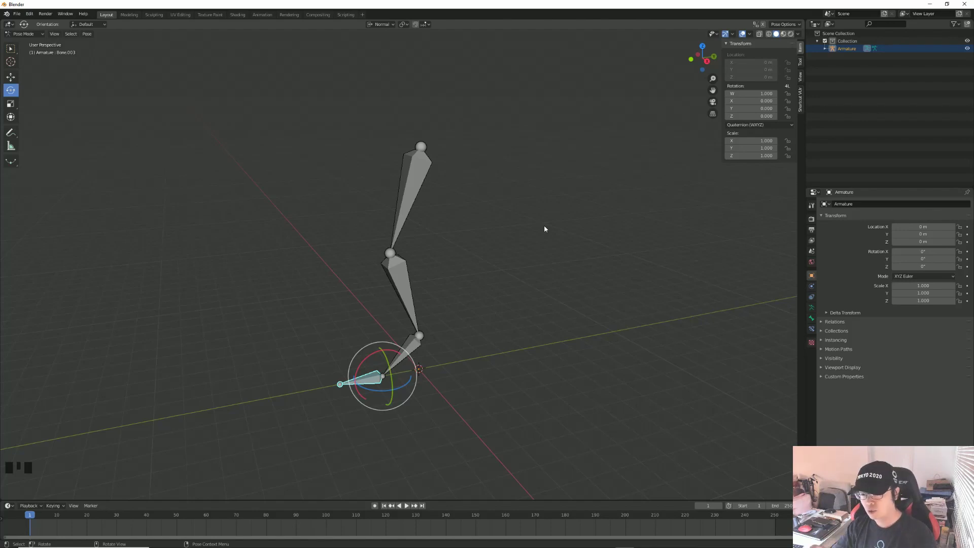
click(537, 300)
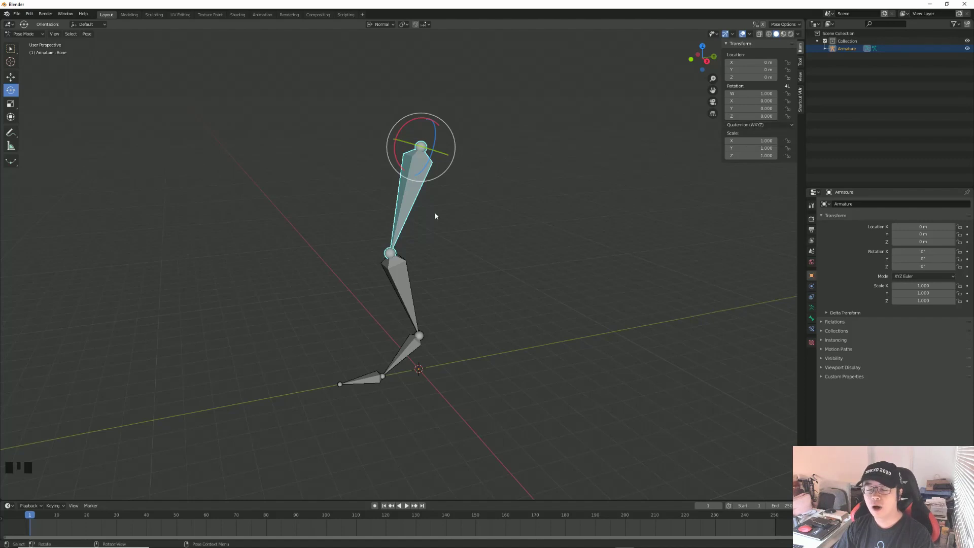
click(394, 274)
click(415, 200)
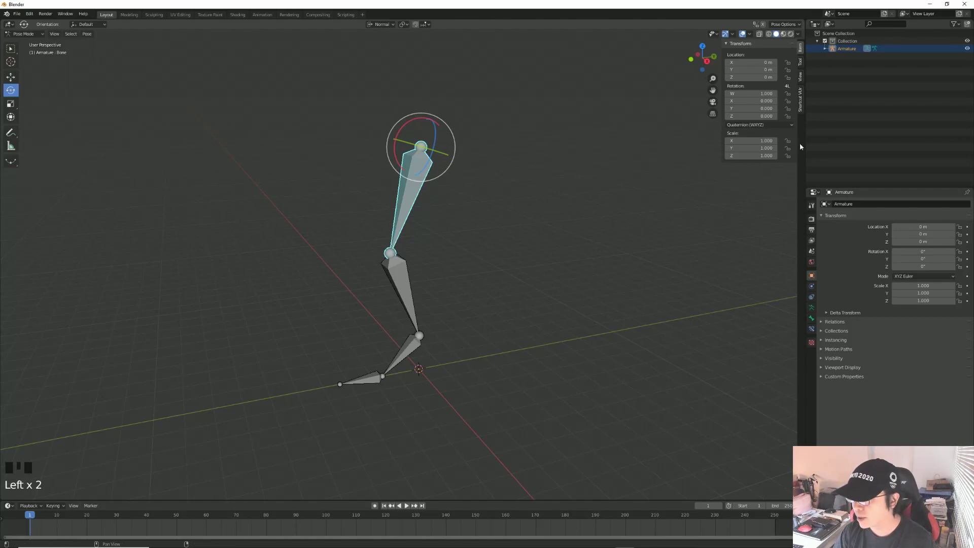
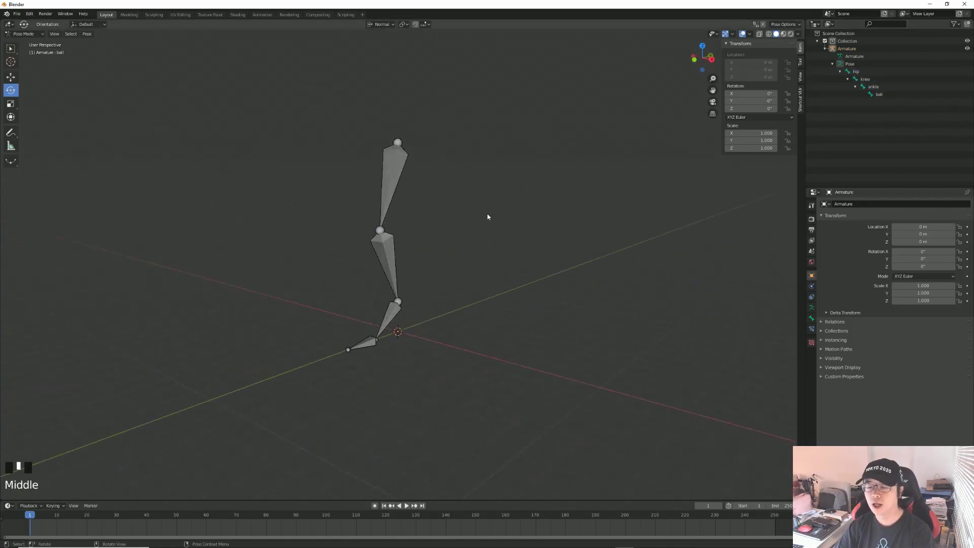
- Orbit around the leg and select the knee bone as the start for new controls
scroll(up, 3)
scroll(down, 3)
drag(436, 252, 439, 311)
click(439, 311)
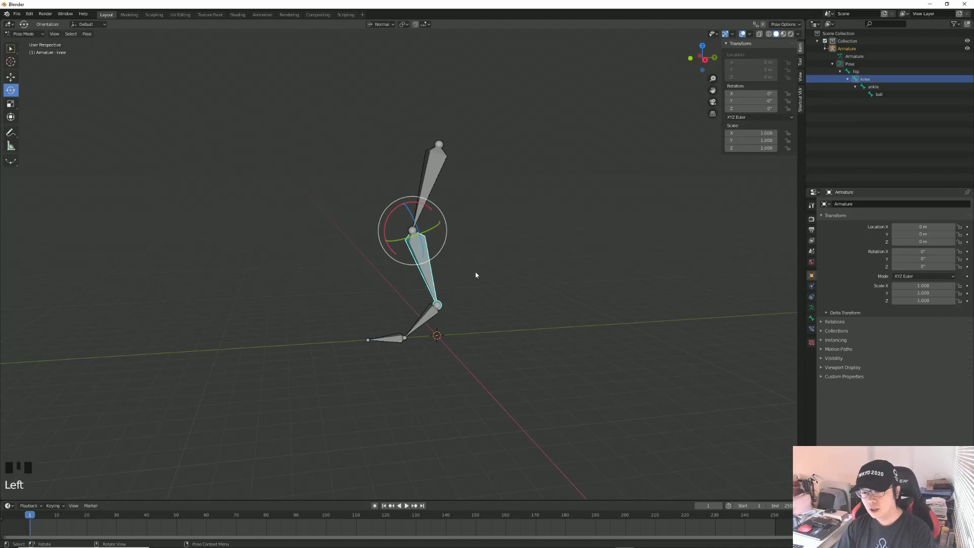
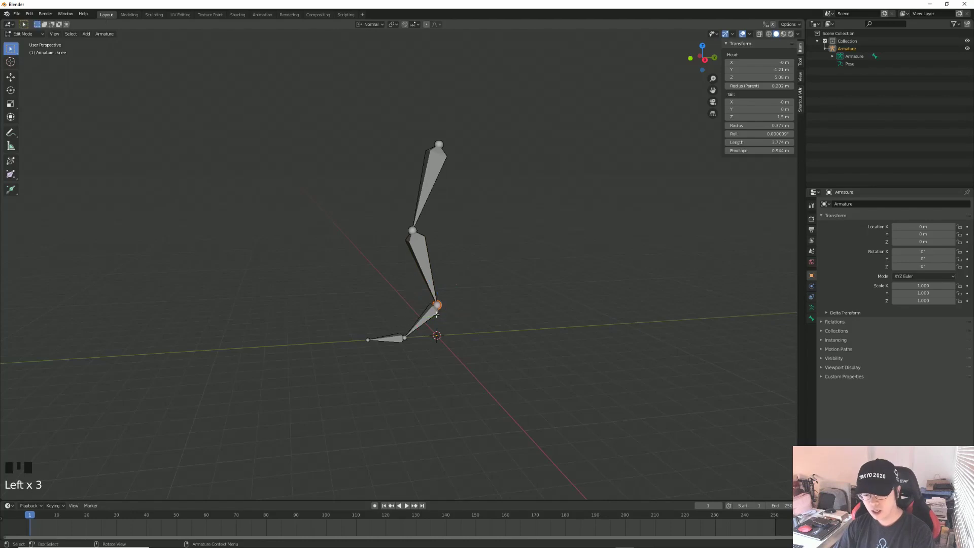
- Extrude a knee.001 bone from the knee and clear its parent in the Outliner hierarchy
key(e)
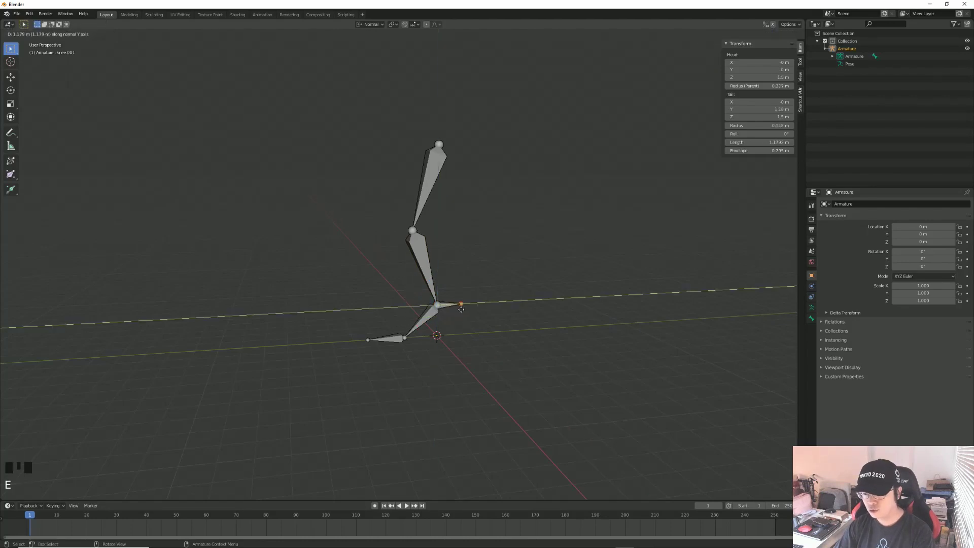
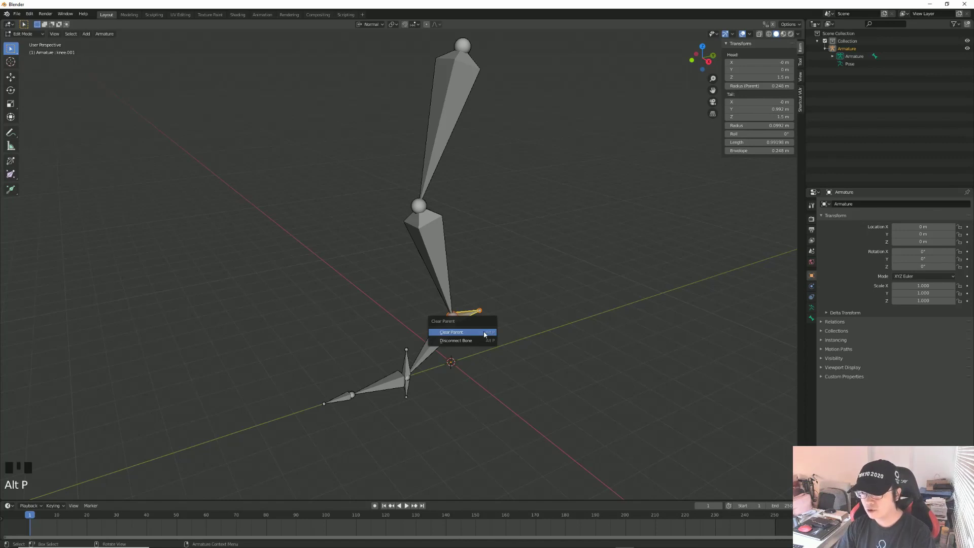
click(833, 59)
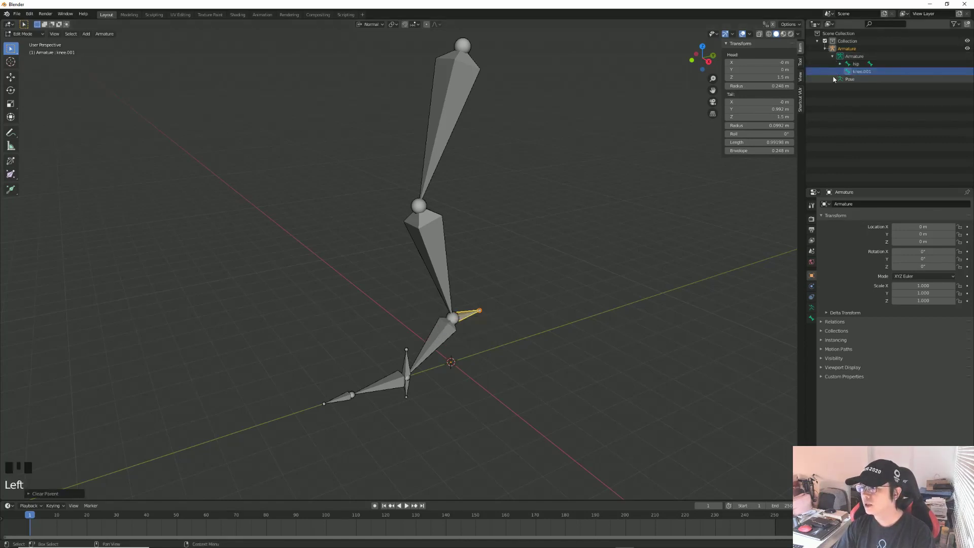
click(839, 67)
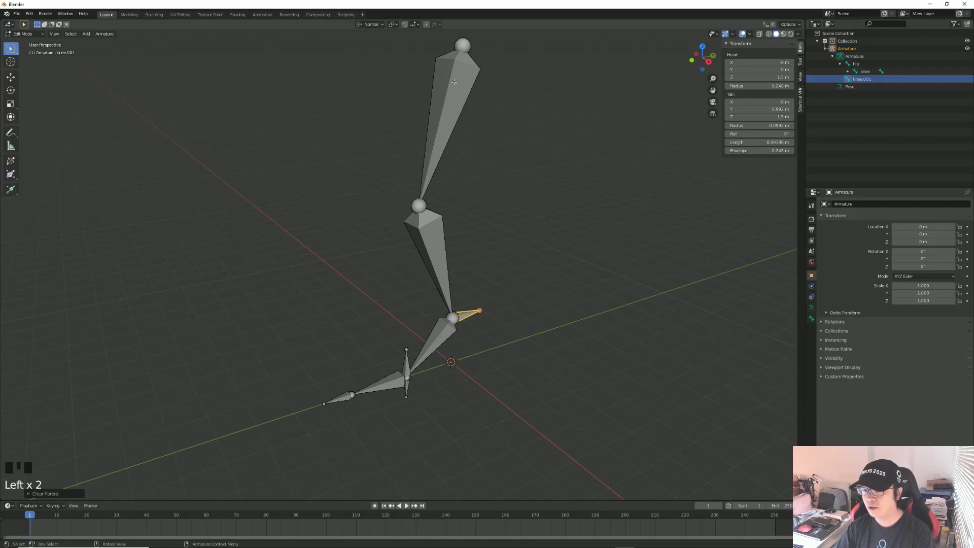
click(858, 80)
- Select the new bone at the ankle and clear its parent with Alt+P
click(410, 362)
key(alt+p)
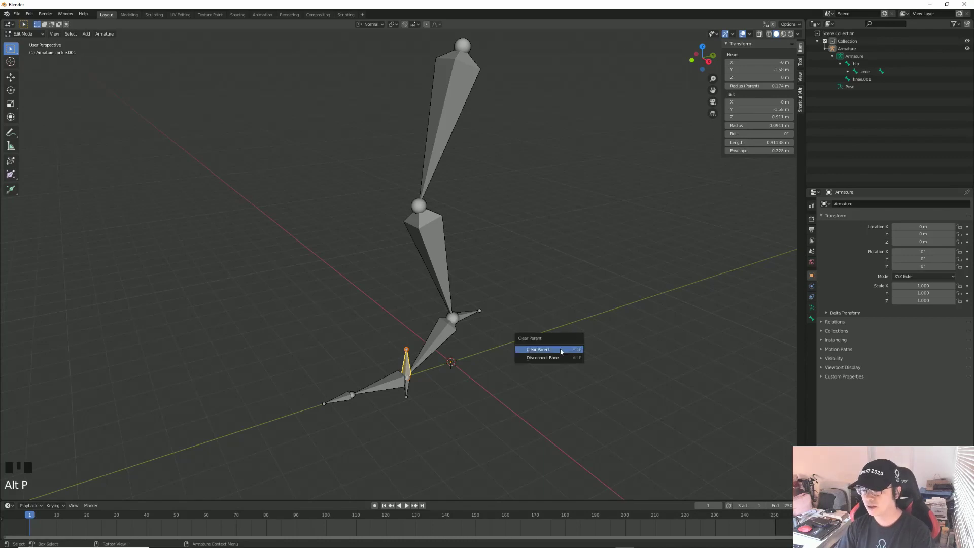
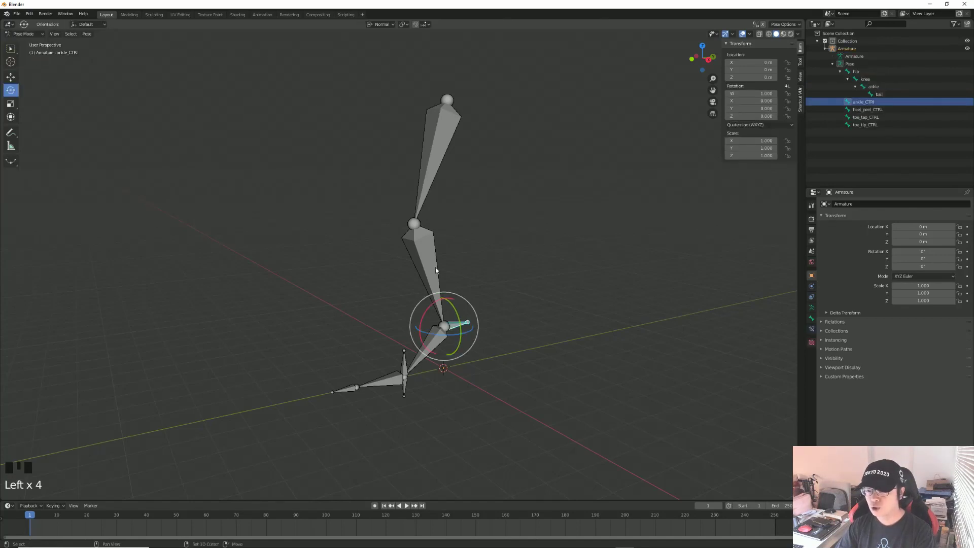
- Add an IK constraint to the knee targeting ankle_CTRL, chain length 2, and inspect it
click(434, 270)
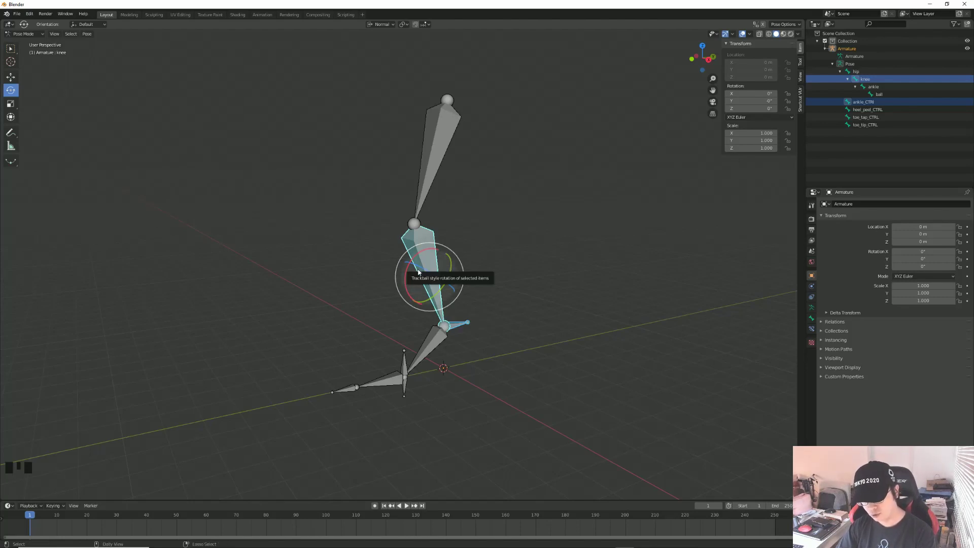
key(ctrl+shift+c)
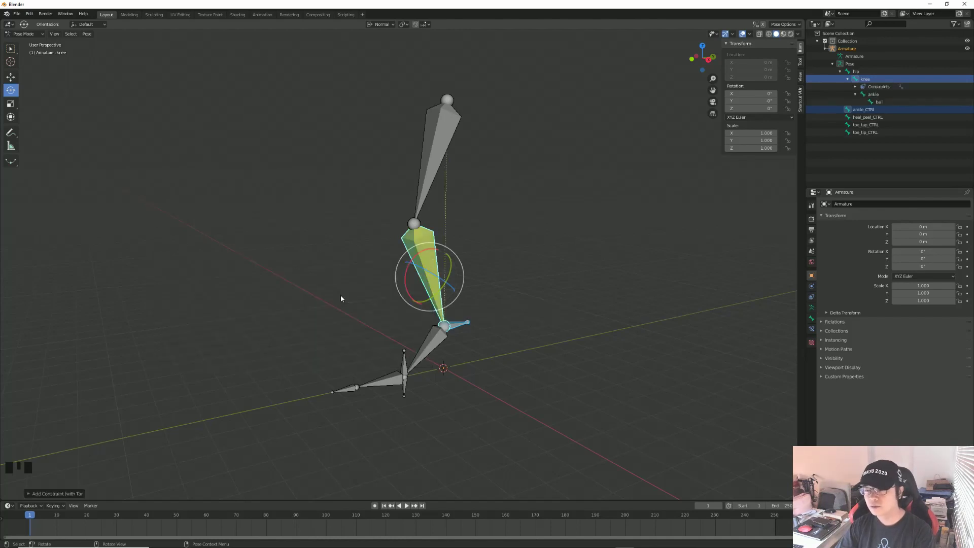
click(812, 320)
click(812, 332)
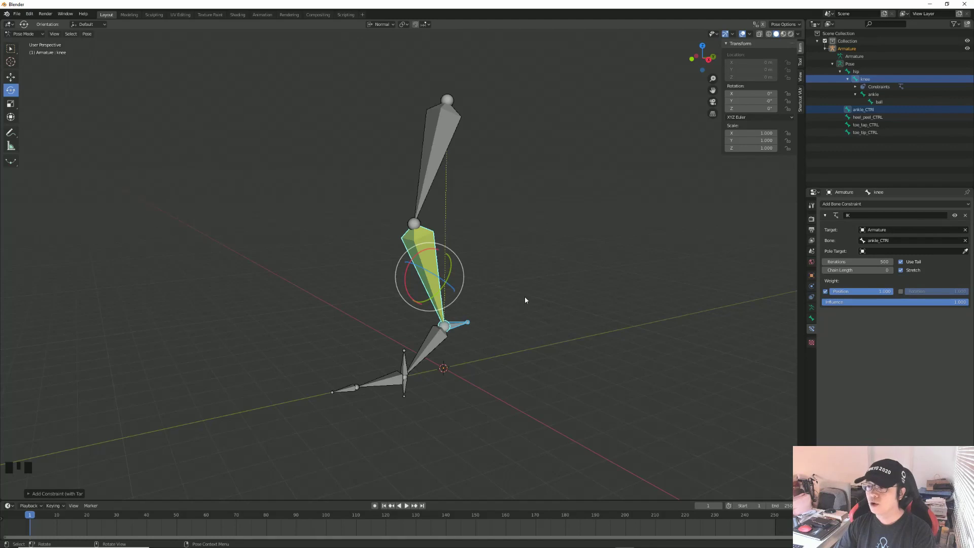
click(967, 218)
click(436, 266)
drag(864, 206, 950, 237)
- Remove and re-add the knee's IK constraint, then select the ankle_CTRL bone
click(468, 325)
click(463, 327)
click(431, 264)
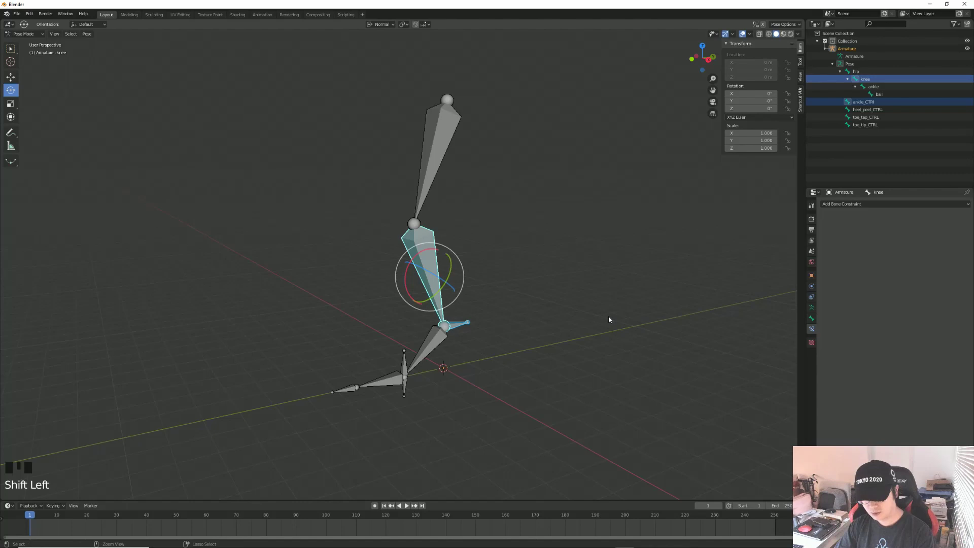
key(ctrl+shift+c)
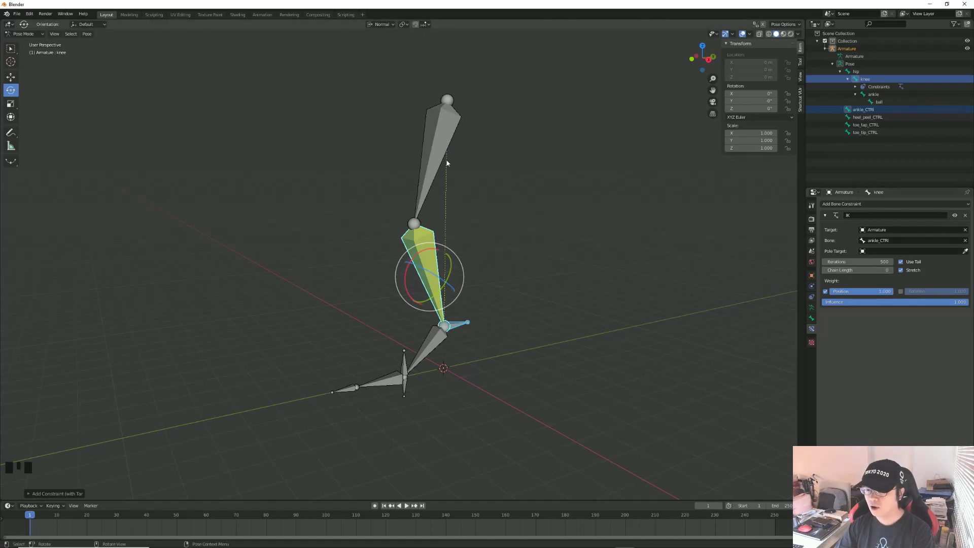
drag(897, 273, 456, 173)
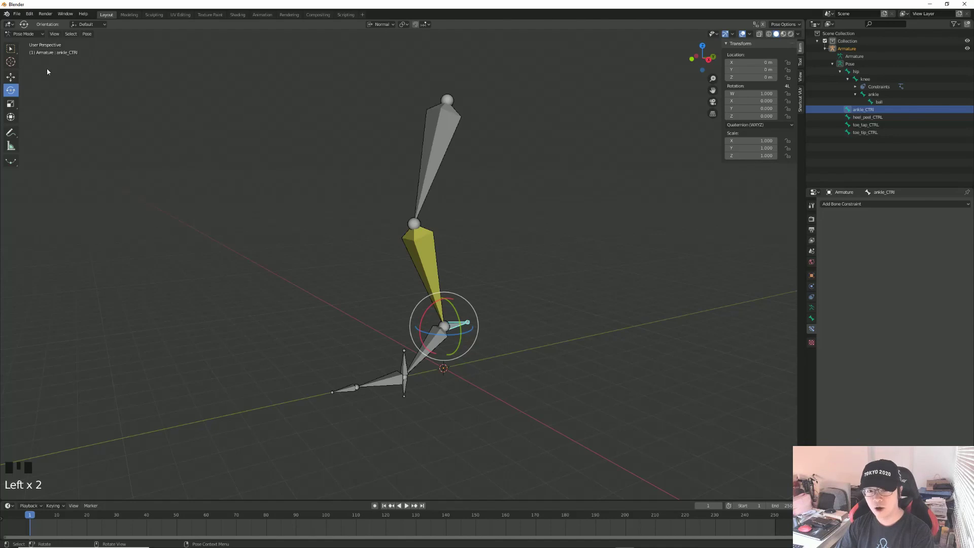
key(g)
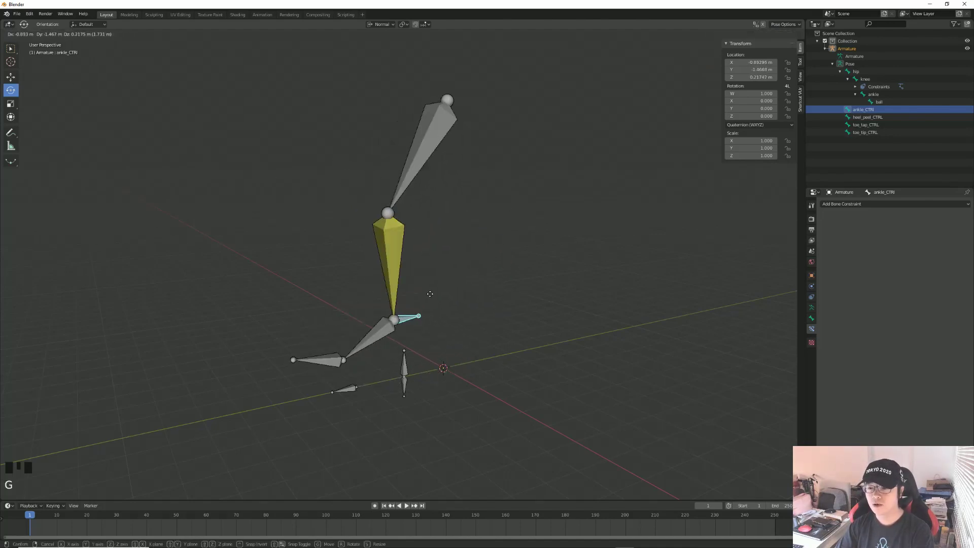
click(530, 313)
drag(438, 414, 403, 392)
click(404, 391)
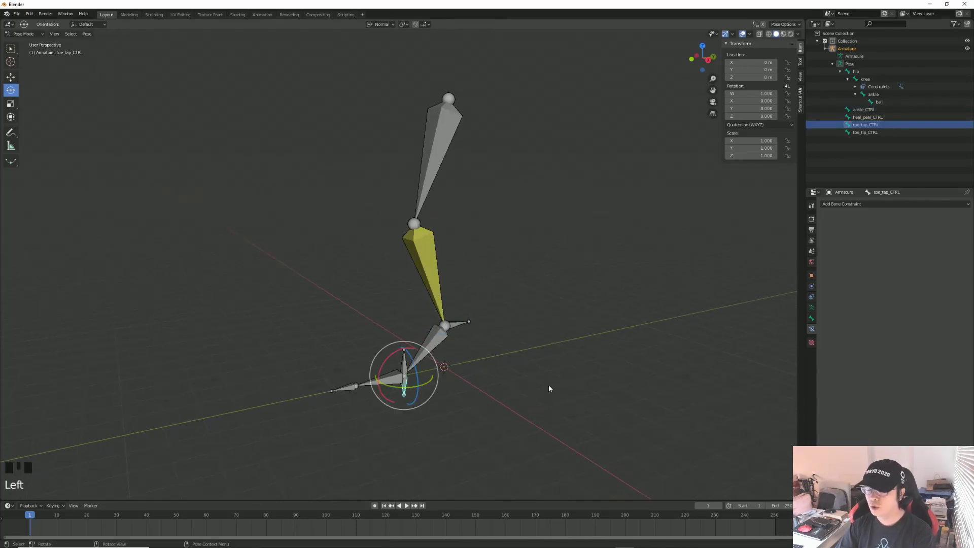
click(459, 427)
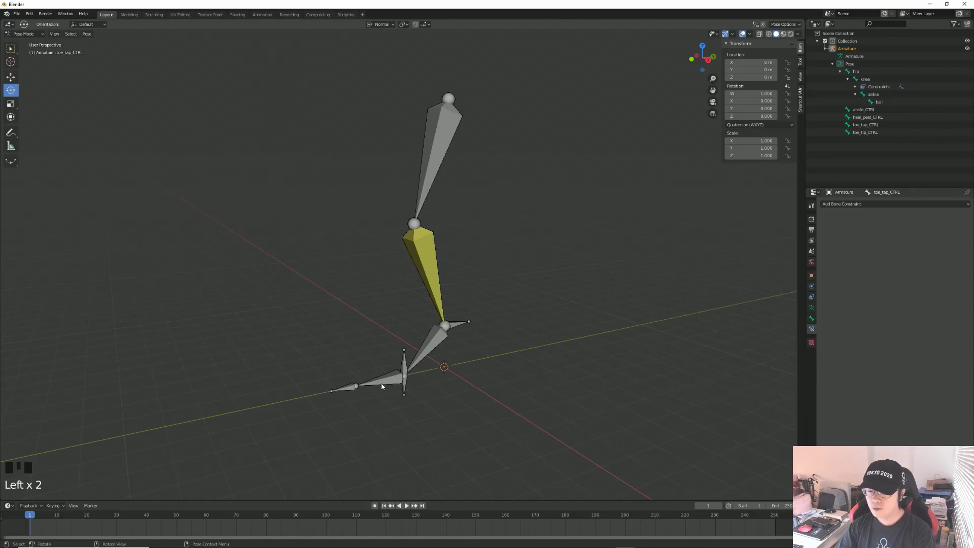
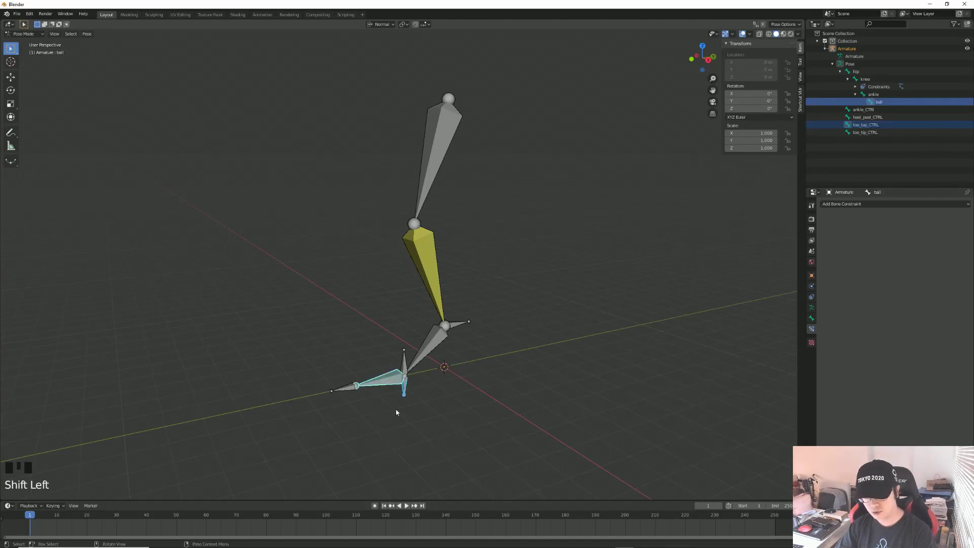
- Give the ball bone a Child Of constraint to toe_tap_CTRL and Set Inverse
key(ctrl+shift+c)
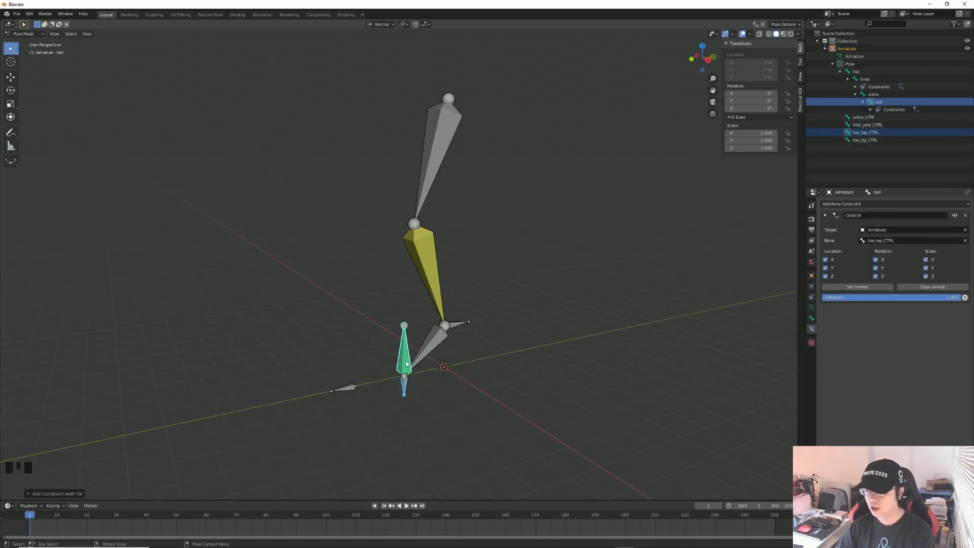
click(855, 291)
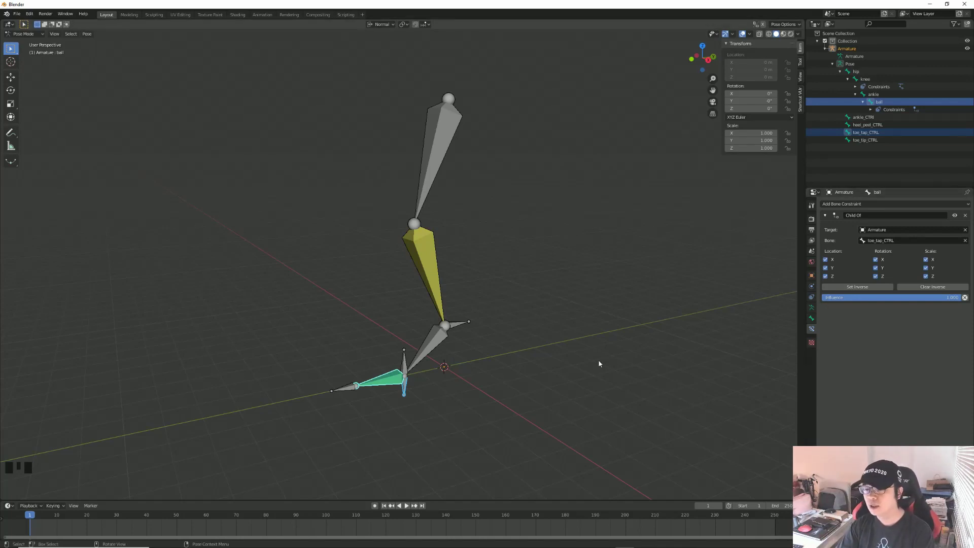
click(533, 369)
- Rotate toe_tap_CTRL in right side view to test the ball follows, then cancel
click(406, 390)
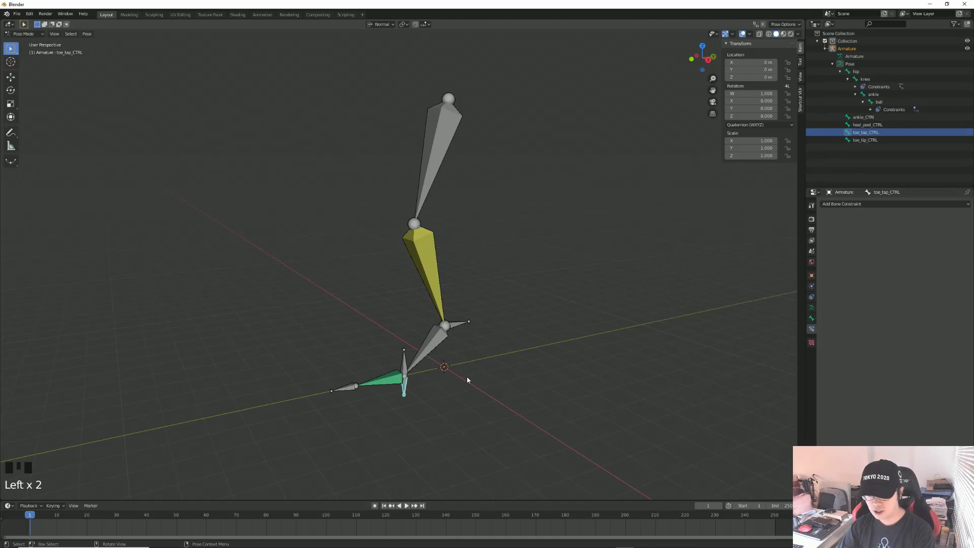
key(KP_3)
key(r)
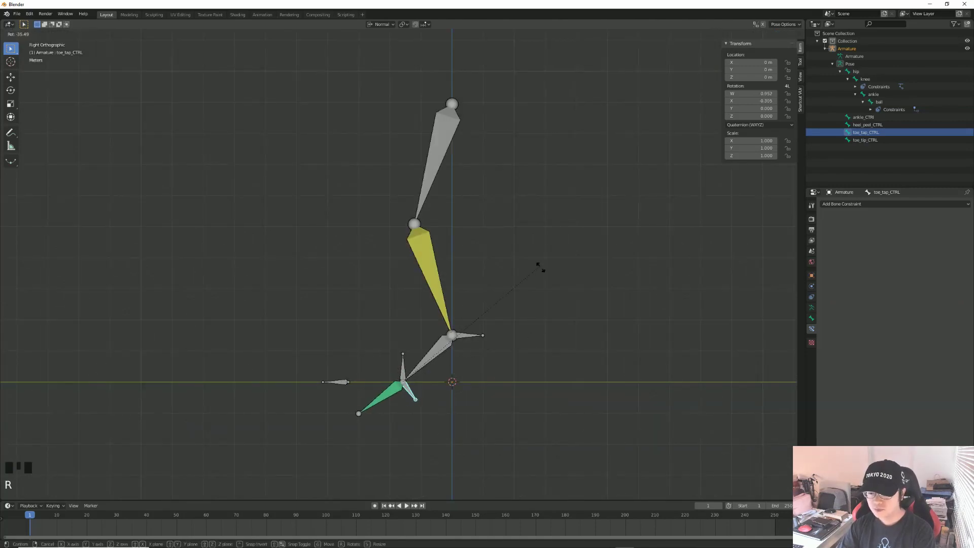
click(524, 376)
- Switch off Inherit Rotation in the ball bone's Relations, then pick heel_peel_CTRL
click(373, 385)
click(813, 323)
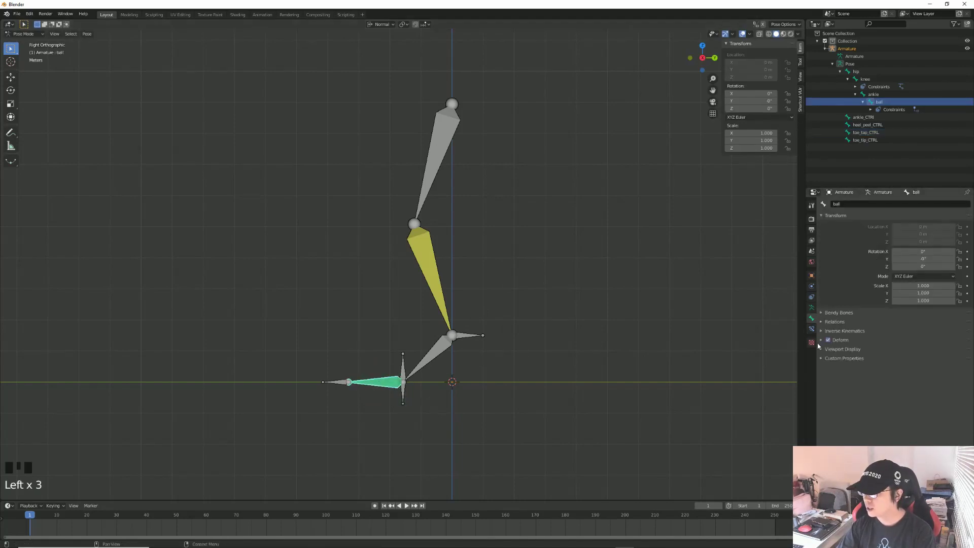
click(822, 325)
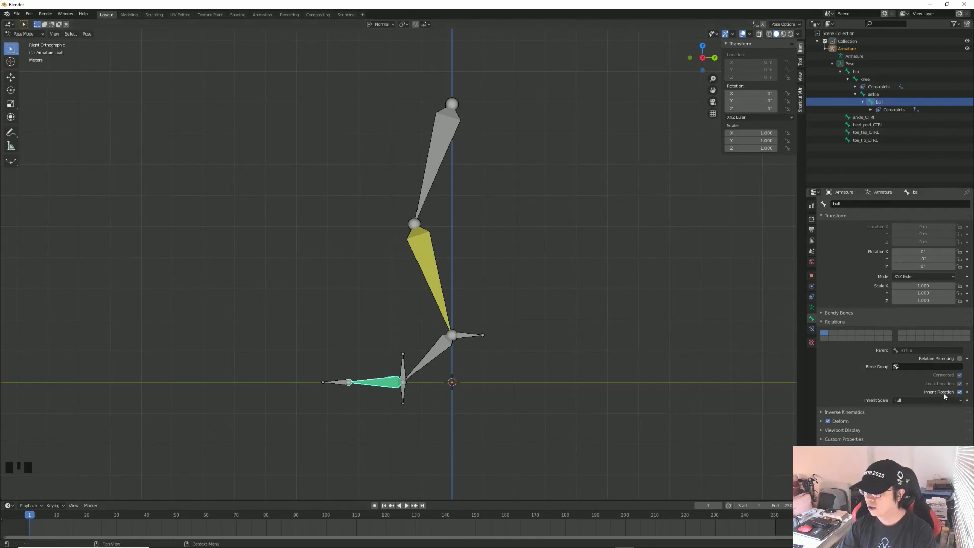
click(960, 394)
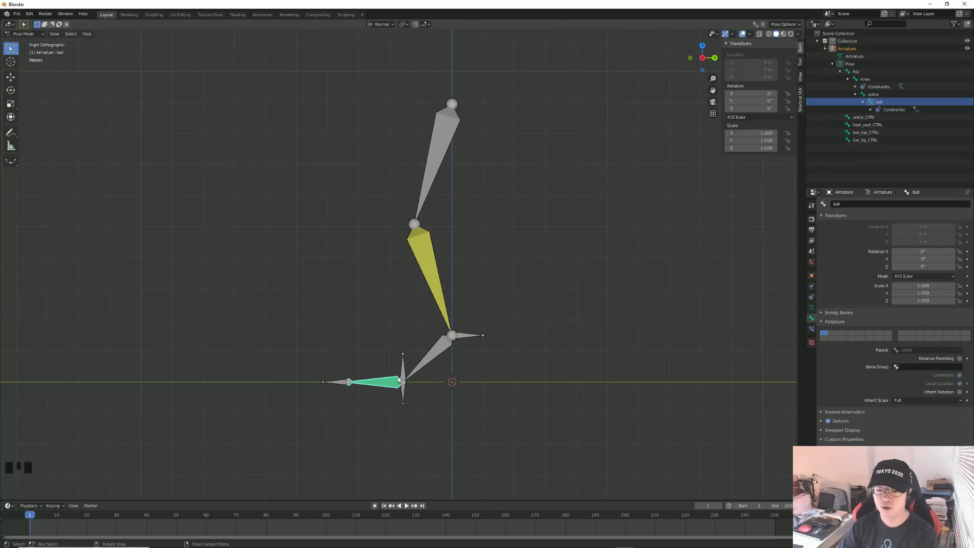
middle_click(411, 365)
click(404, 366)
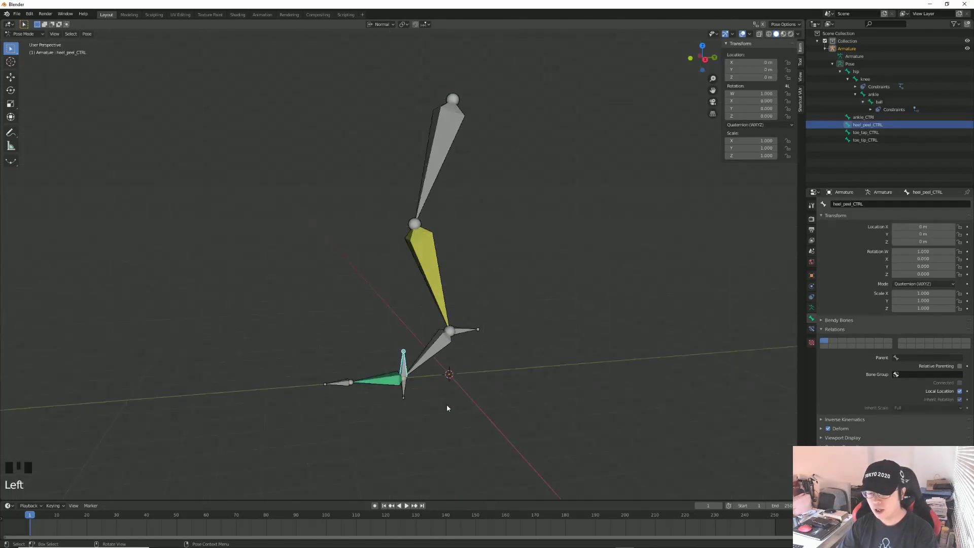
- Give the ankle a Child Of constraint to heel_peel_CTRL with Set Inverse and Inherit Rotation off
click(435, 352)
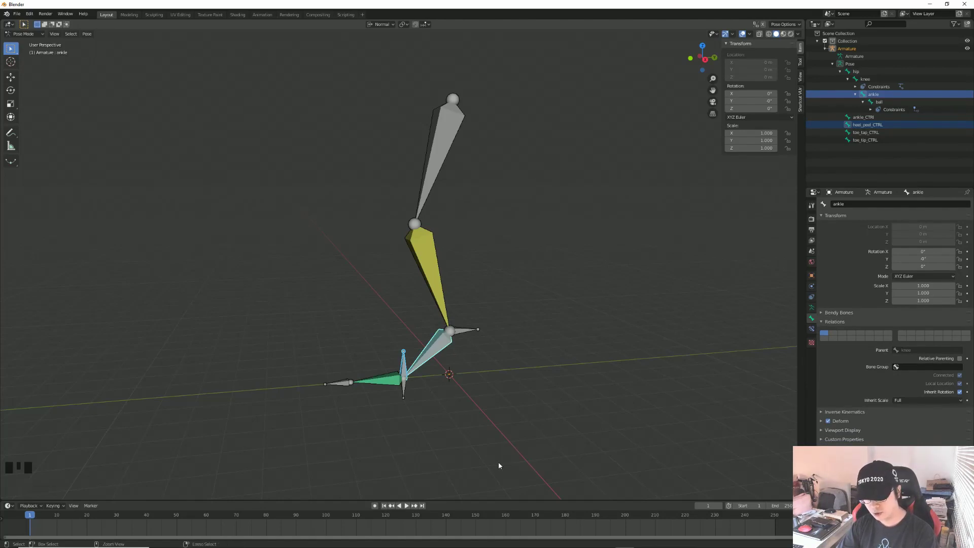
key(ctrl+shift+c)
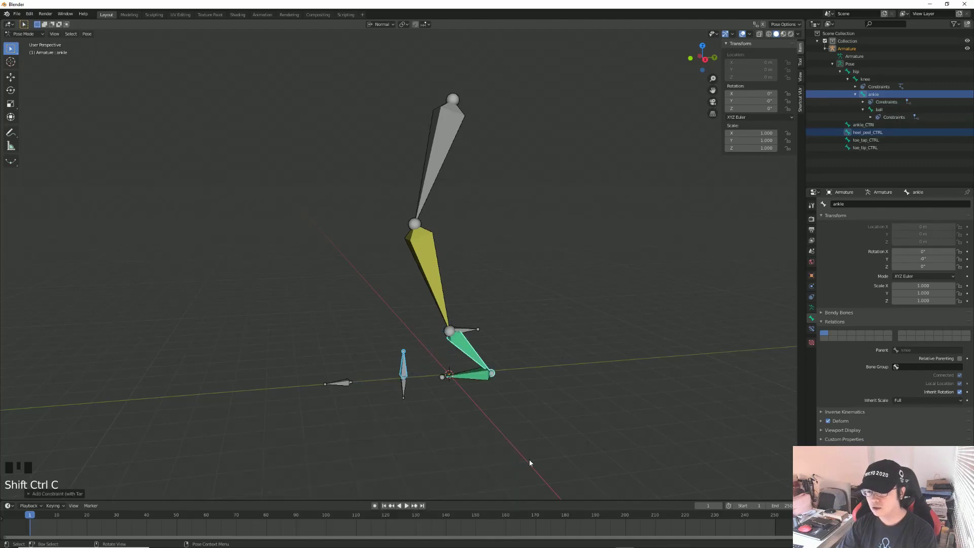
click(849, 290)
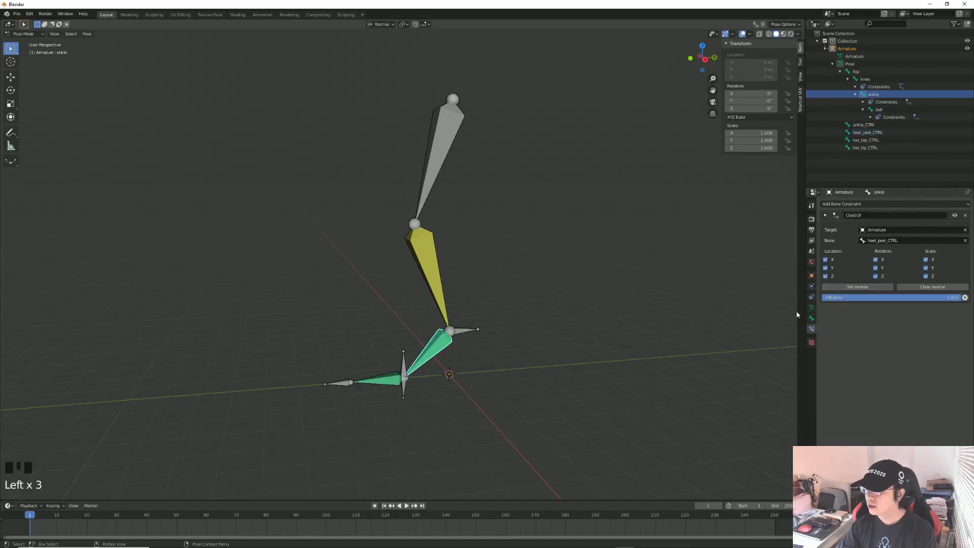
click(812, 321)
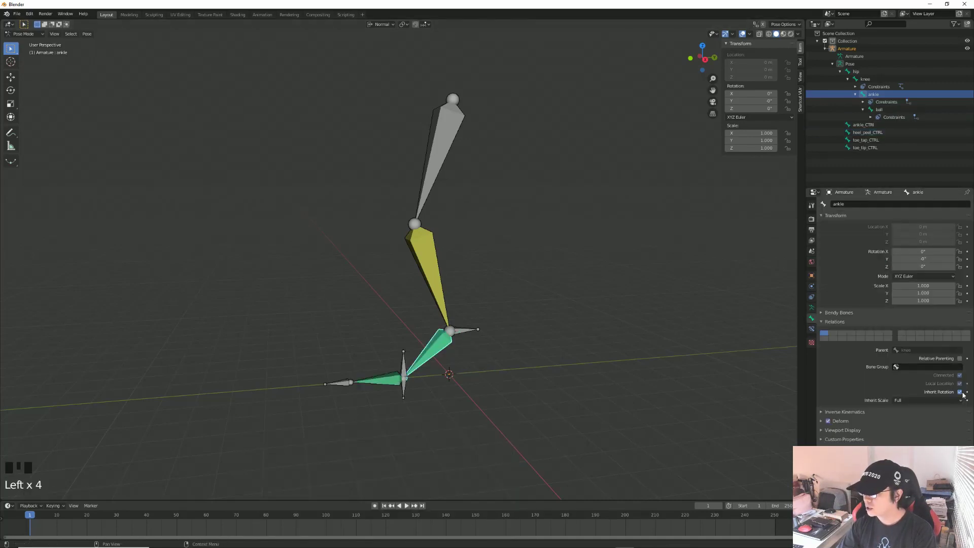
click(963, 396)
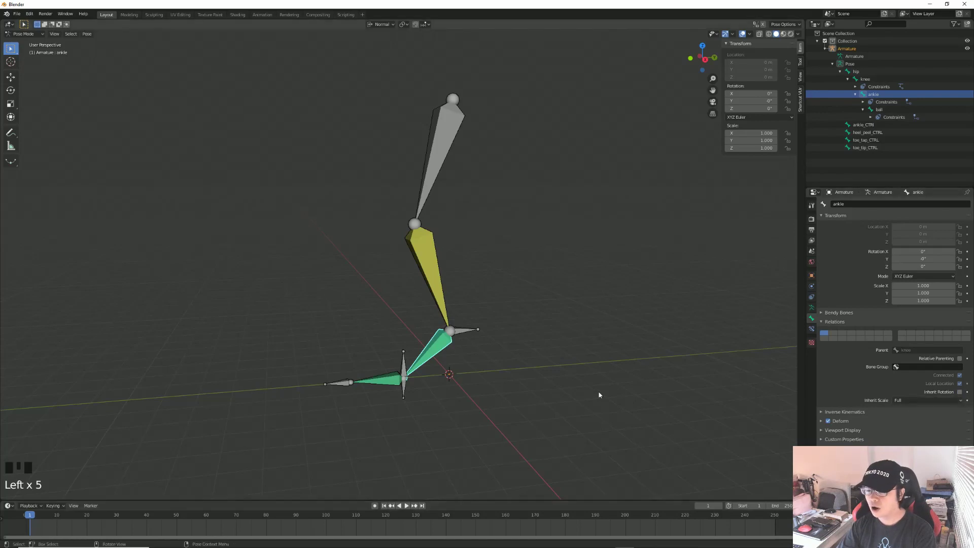
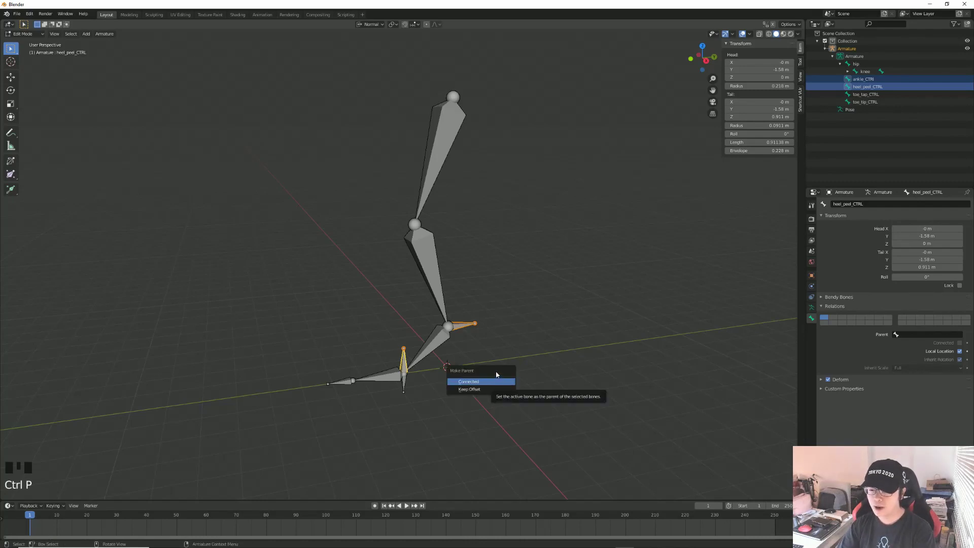
- Parent ankle_CTRL to heel_peel_CTRL with Keep Offset, then rotate heel_peel_CTRL in Pose Mode to test the foot
click(482, 392)
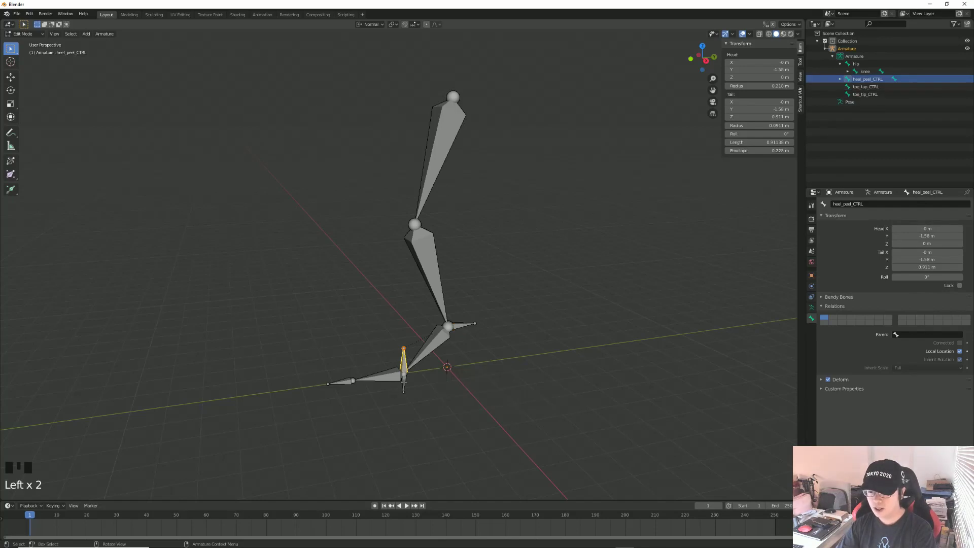
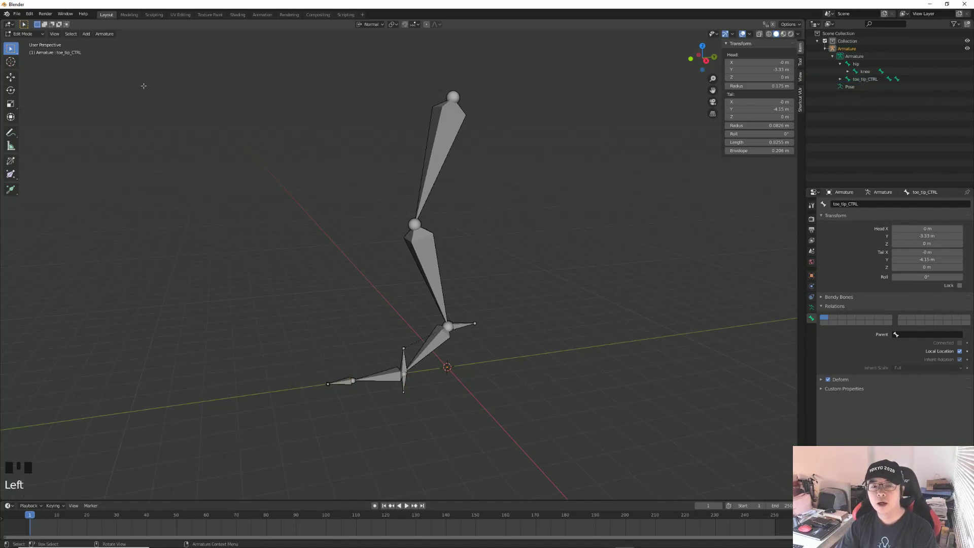
drag(38, 38, 267, 319)
drag(411, 340, 402, 366)
click(401, 366)
drag(490, 380, 499, 362)
key(KP_3)
key(r)
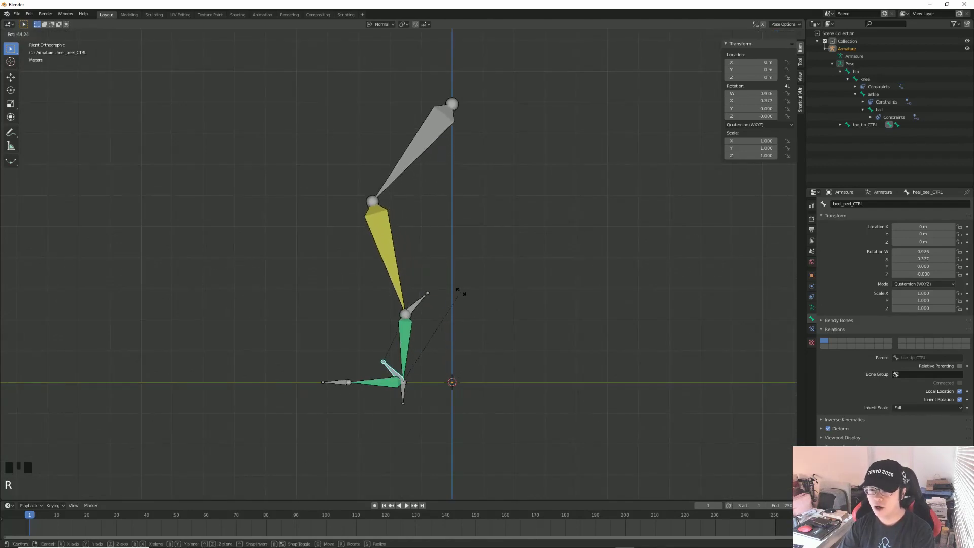
click(403, 404)
key(r)
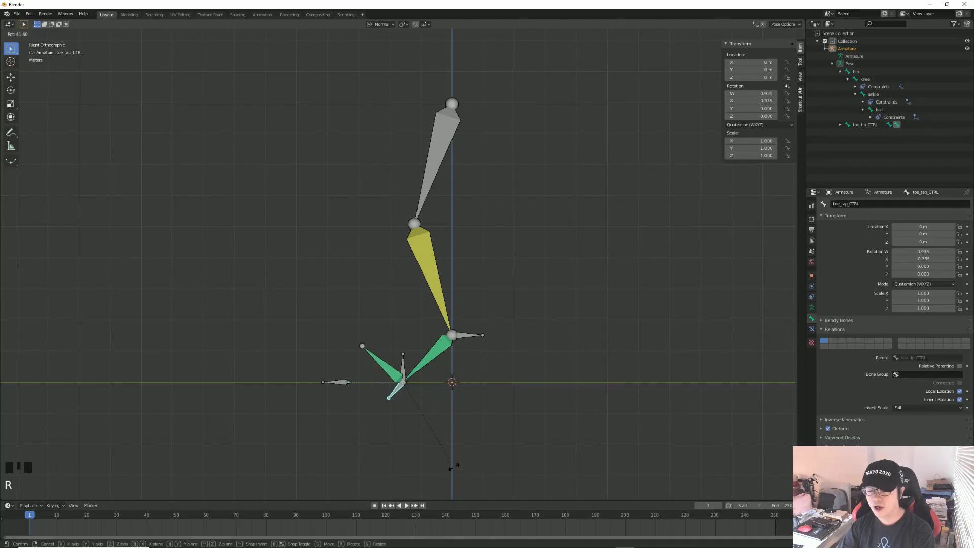
click(473, 444)
click(332, 384)
key(r)
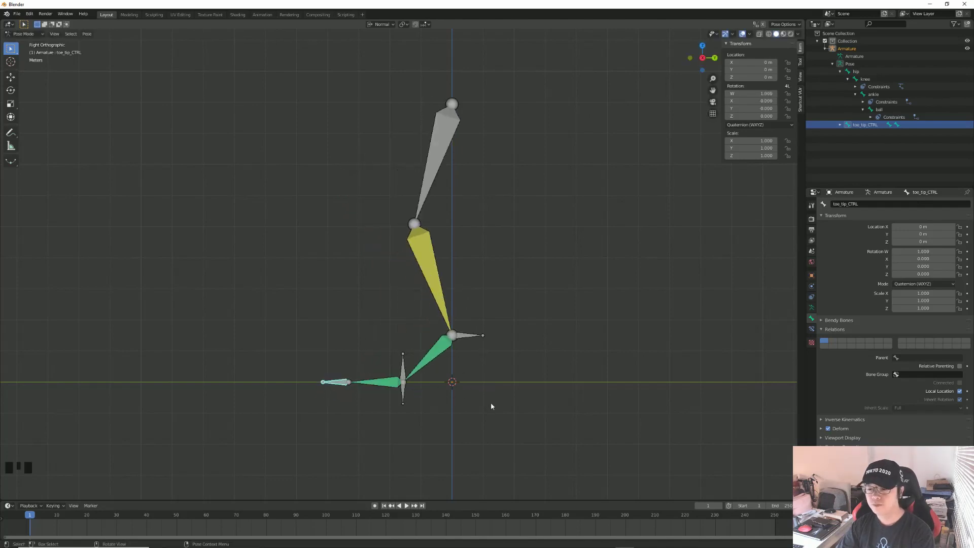
click(495, 406)
- From a side view, duplicate ankle_CTRL, slide the copy forward along the ground and clear its parent
drag(404, 373, 494, 368)
key(Tab)
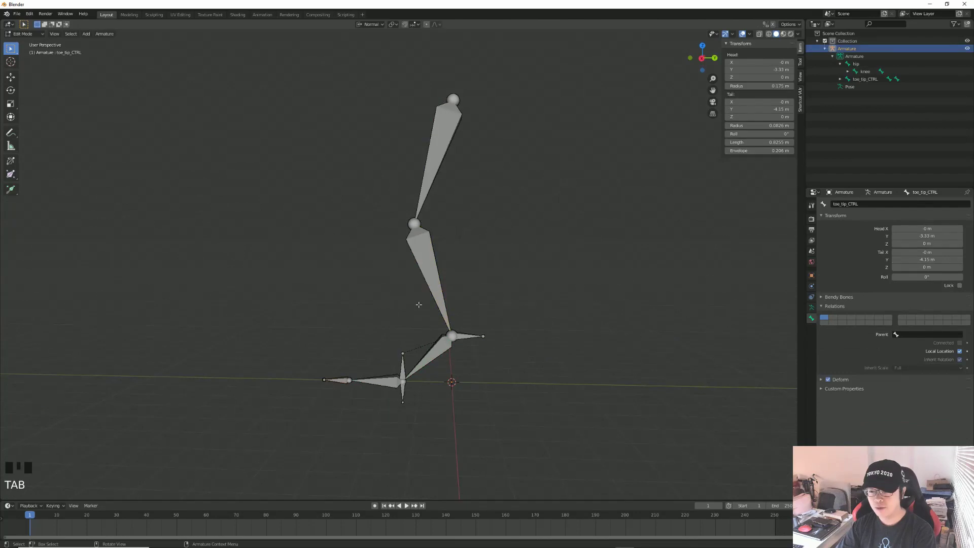
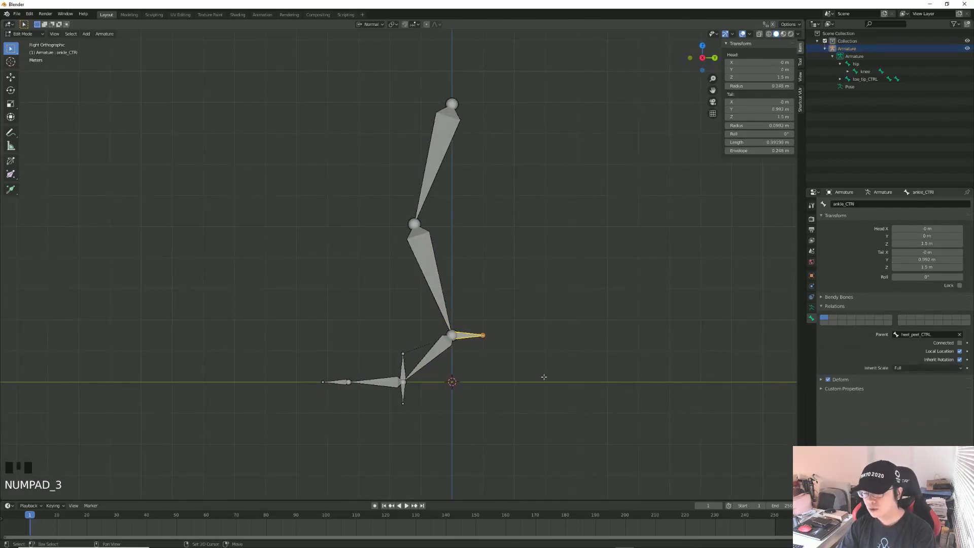
key(shift+d)
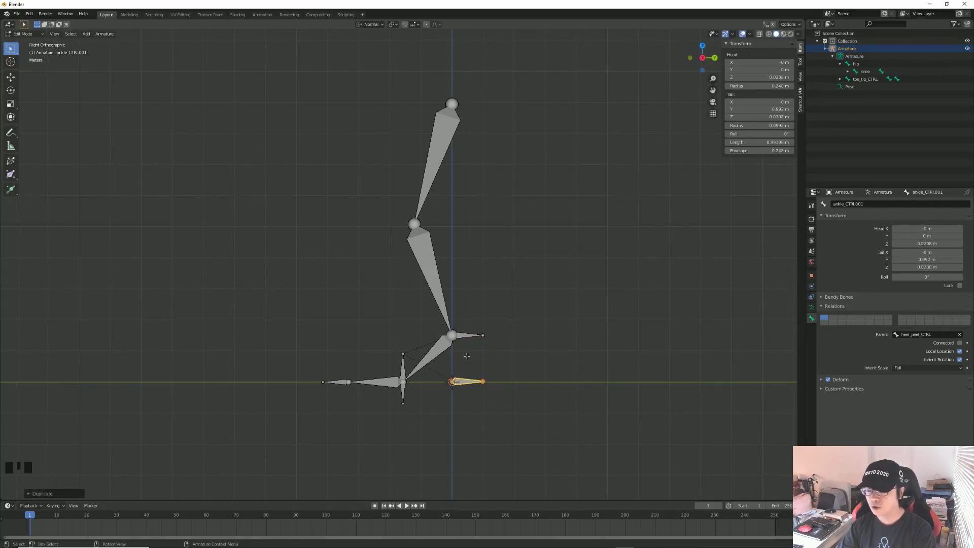
key(g)
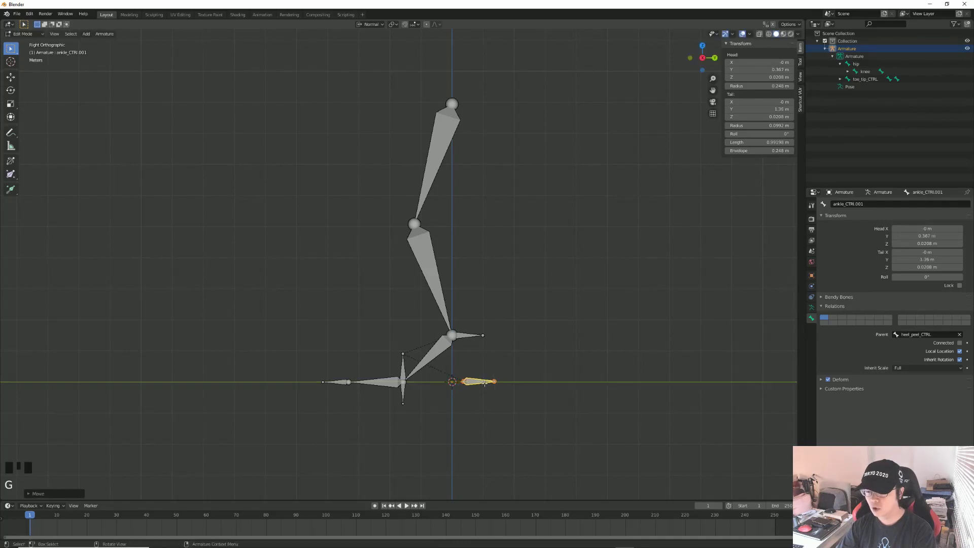
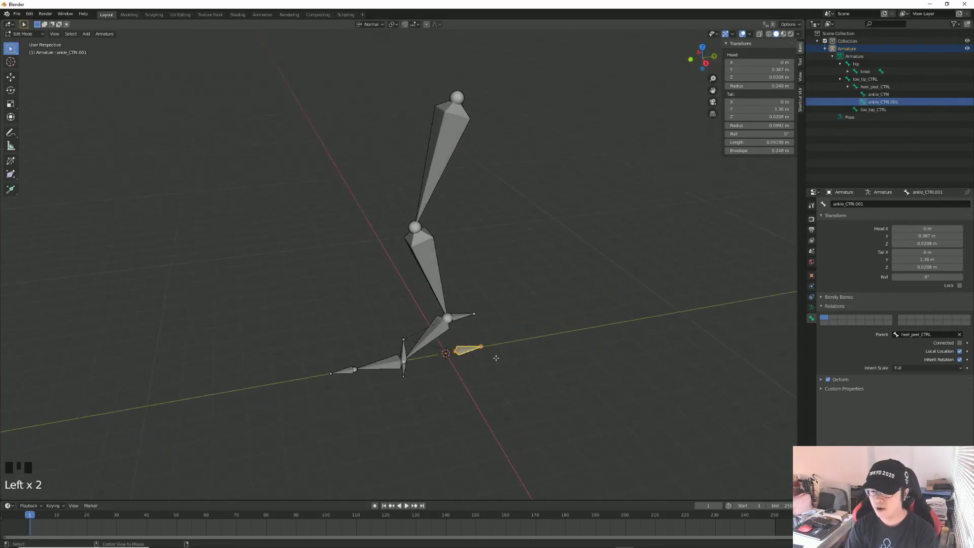
key(alt+p)
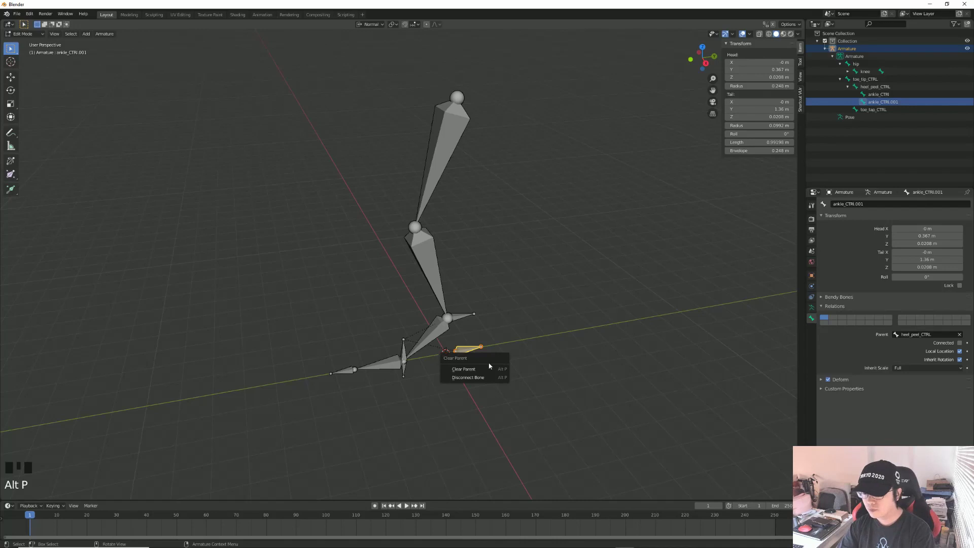
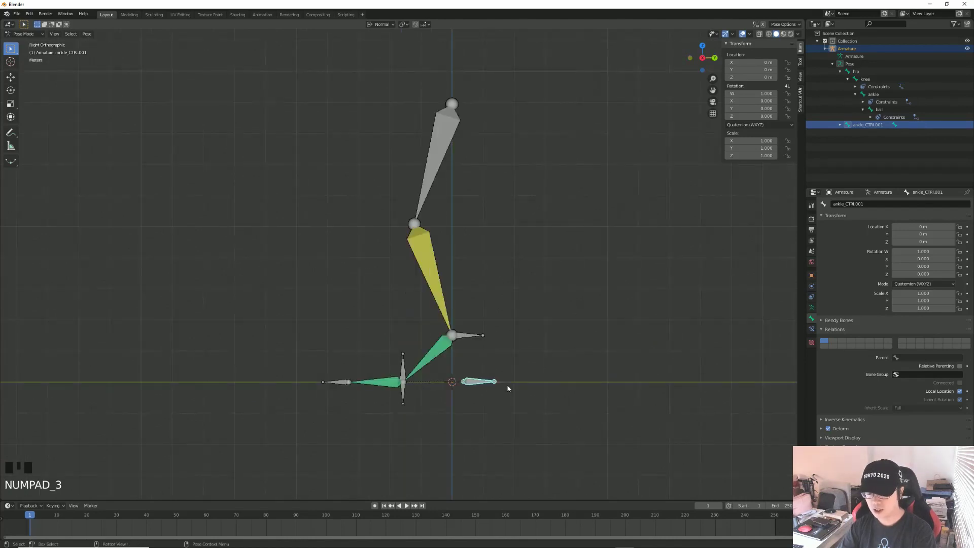
- Rotate ankle_CTRL.001 in Pose Mode to check the foot follows
key(r)
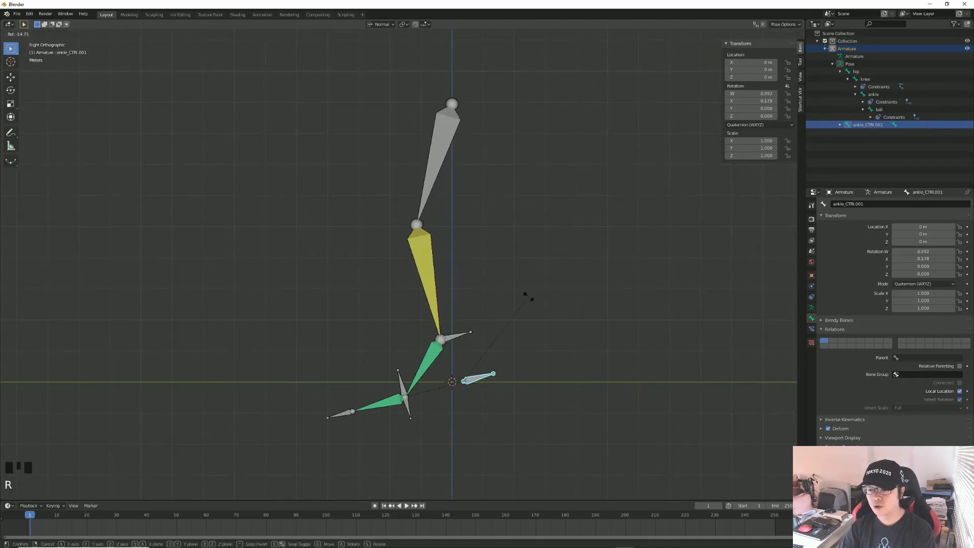
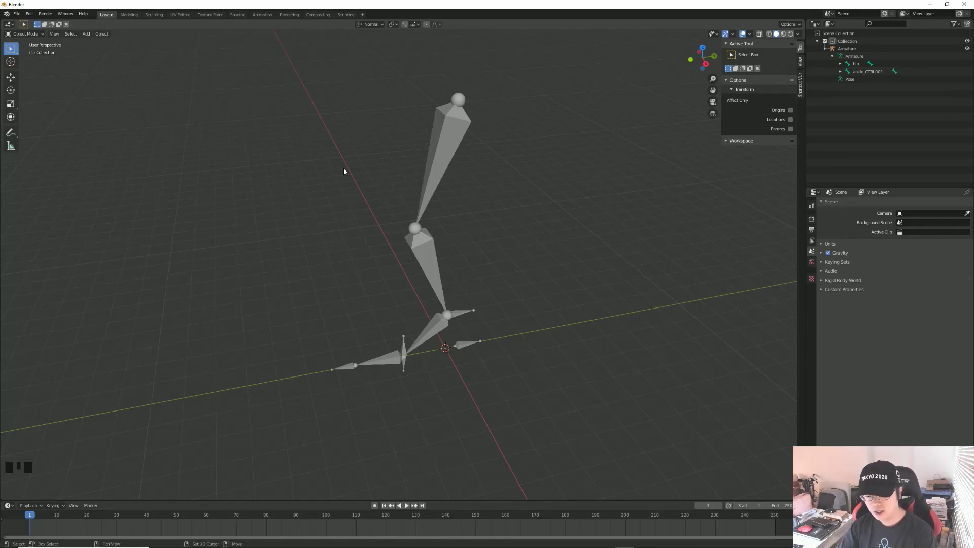
- Add a Bezier circle, reshape it into an oval around the foot and return to Object Mode
key(shift+a)
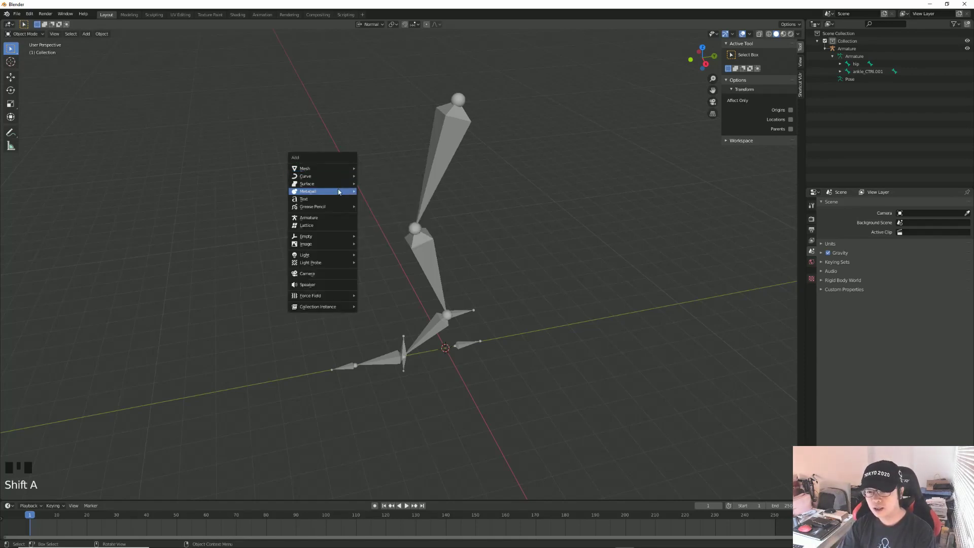
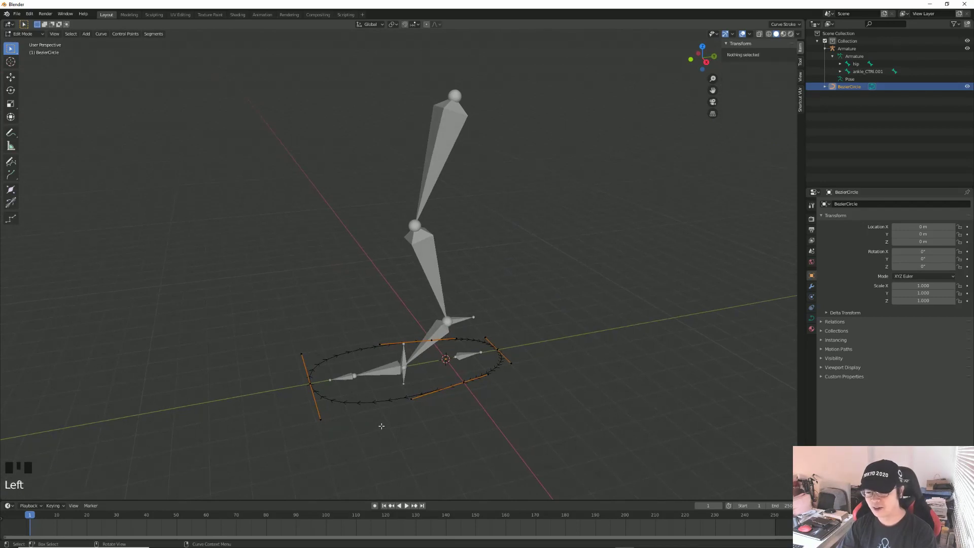
key(Tab)
click(422, 394)
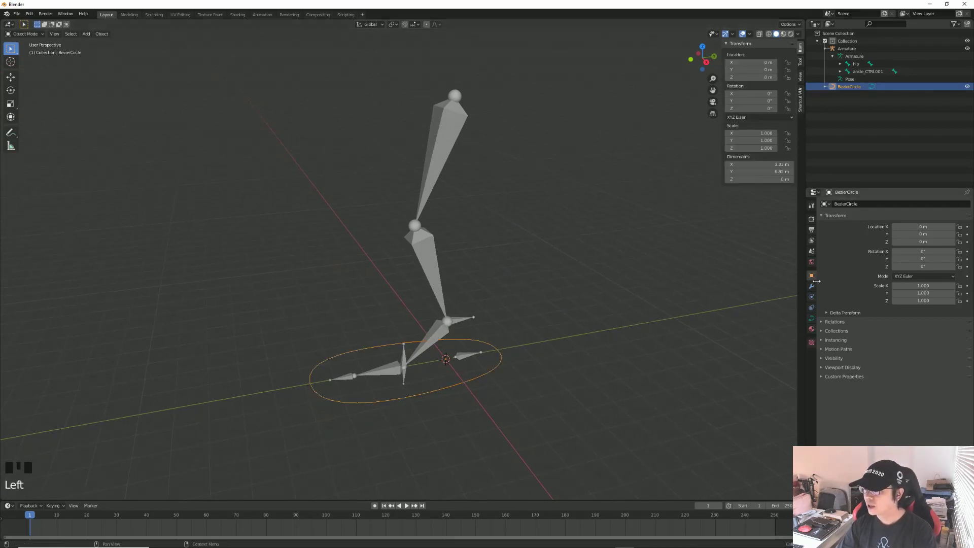
- Give the curve's Geometry a Bevel Depth of 0.06 so the ring gains thickness
click(813, 279)
click(811, 326)
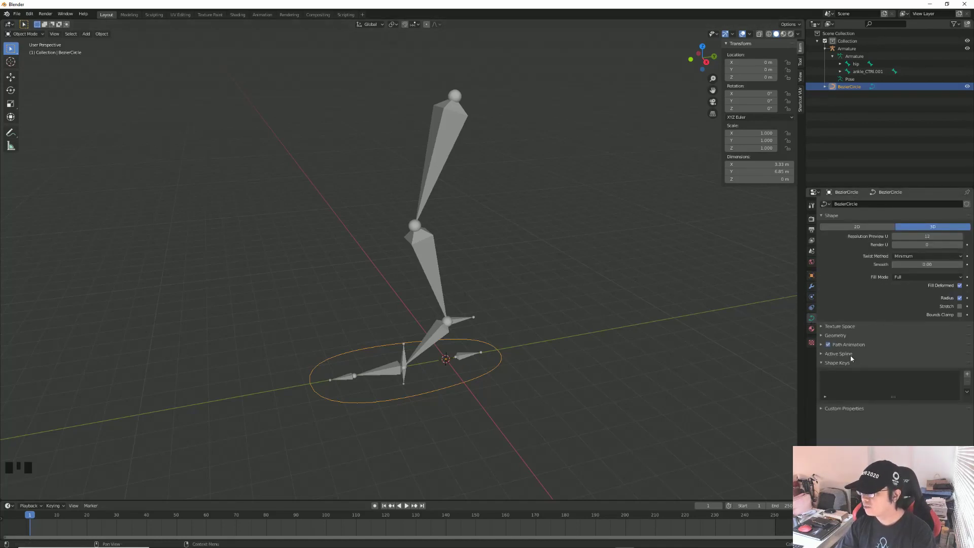
drag(820, 338, 595, 344)
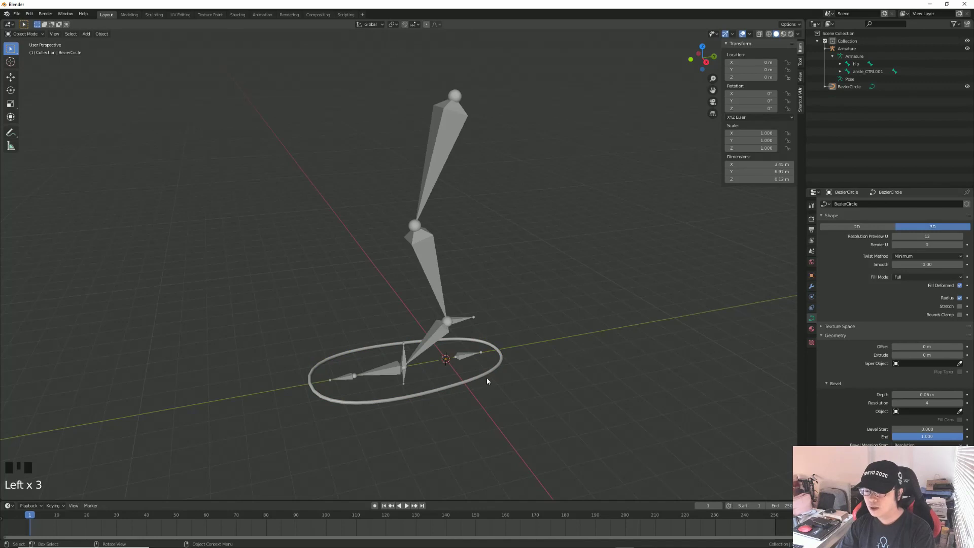
- Set the ring's Viewport Display colour to orange in its Object properties
click(489, 376)
click(811, 277)
click(822, 361)
click(909, 373)
click(822, 384)
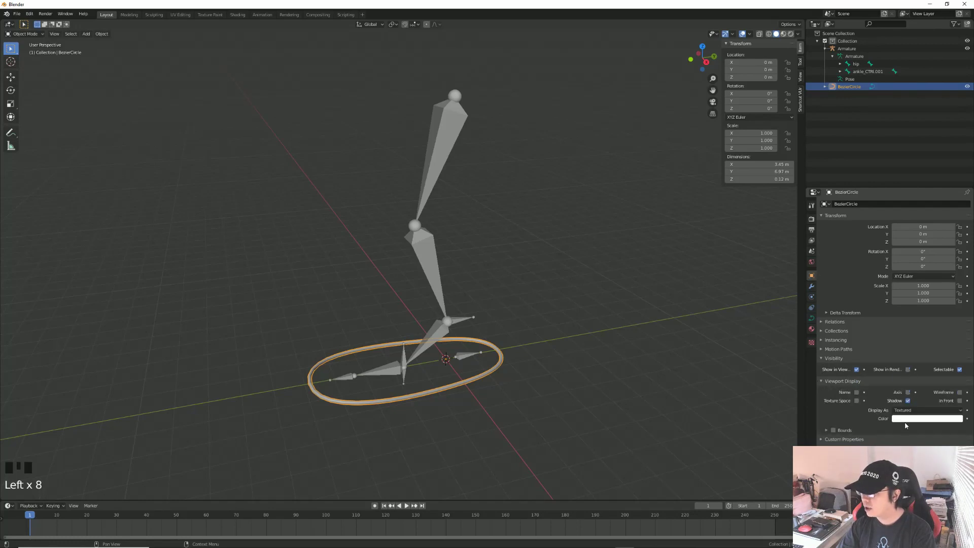
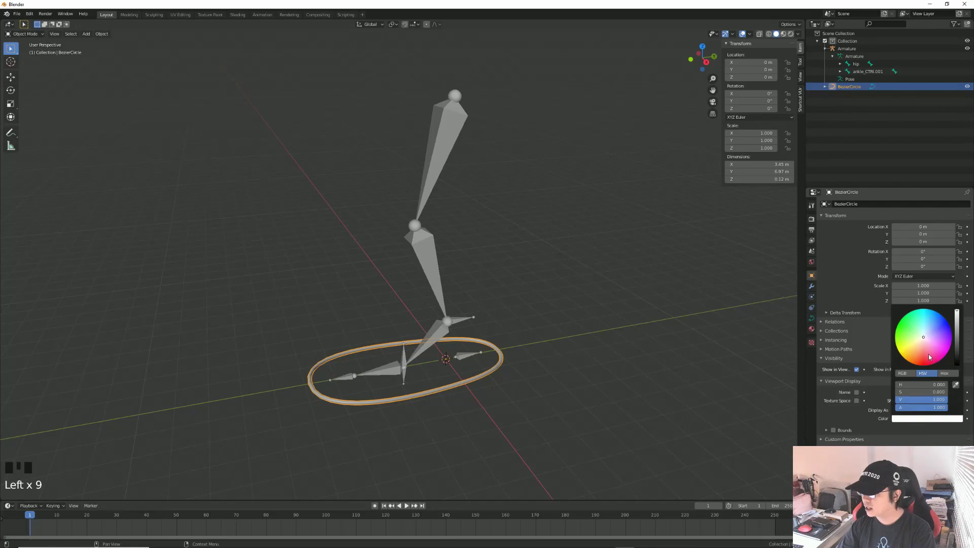
click(649, 381)
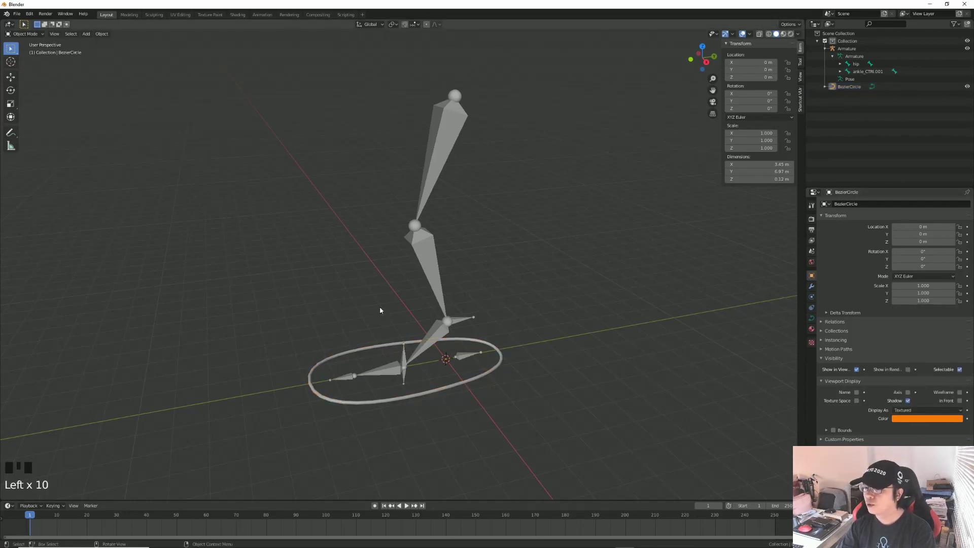
click(781, 34)
- Switch viewport shading to Object colour so the ring shows orange, framing the foot in view
drag(797, 37, 542, 378)
drag(388, 407, 446, 396)
click(446, 396)
drag(521, 375, 503, 370)
scroll(up, 3)
drag(487, 352, 465, 290)
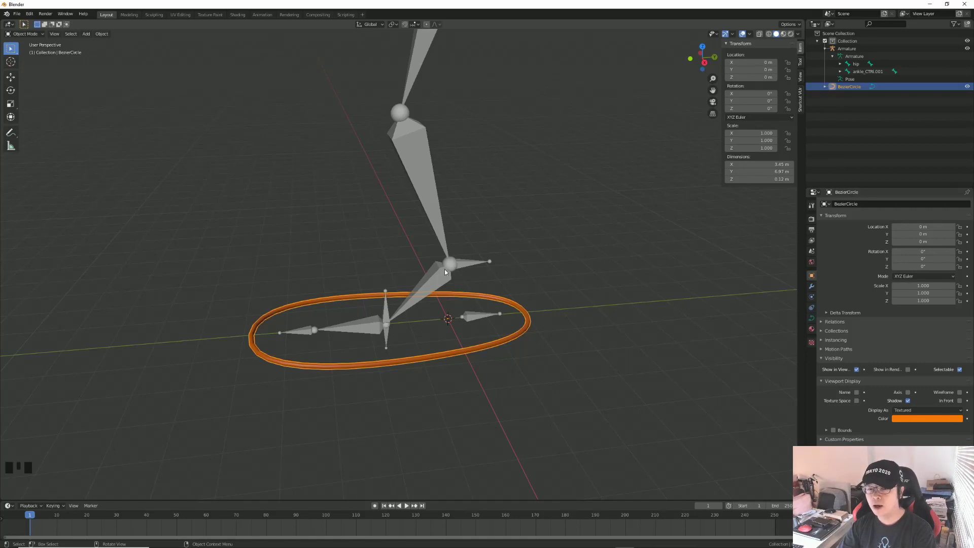
- Snap the 3D cursor to the ankle joint, set the ring's origin there and apply its location to deltas
click(75, 174)
click(404, 26)
drag(416, 25, 448, 281)
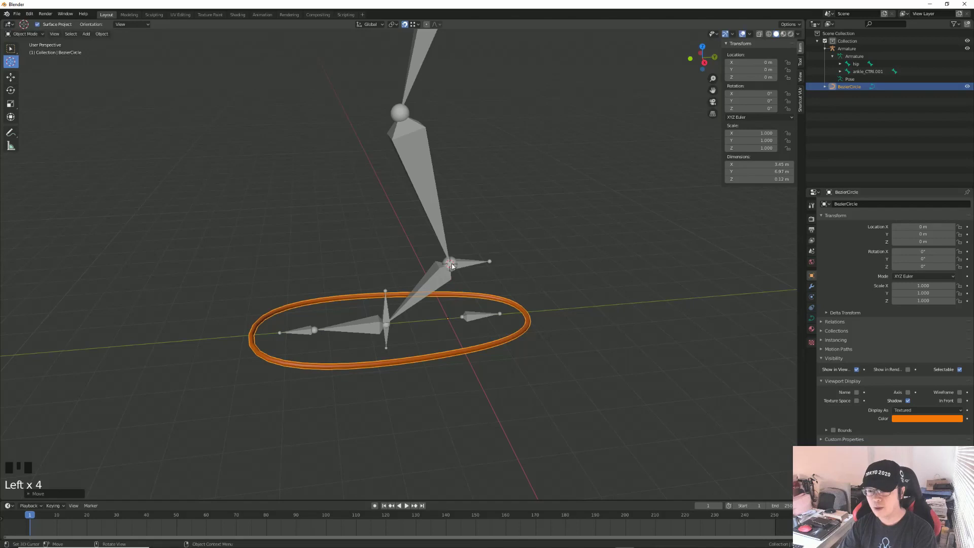
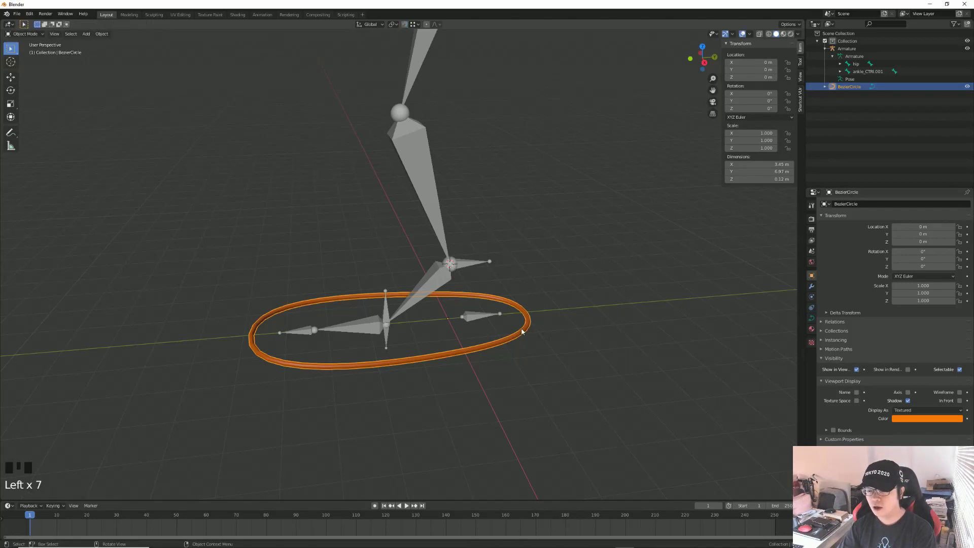
drag(531, 262, 579, 329)
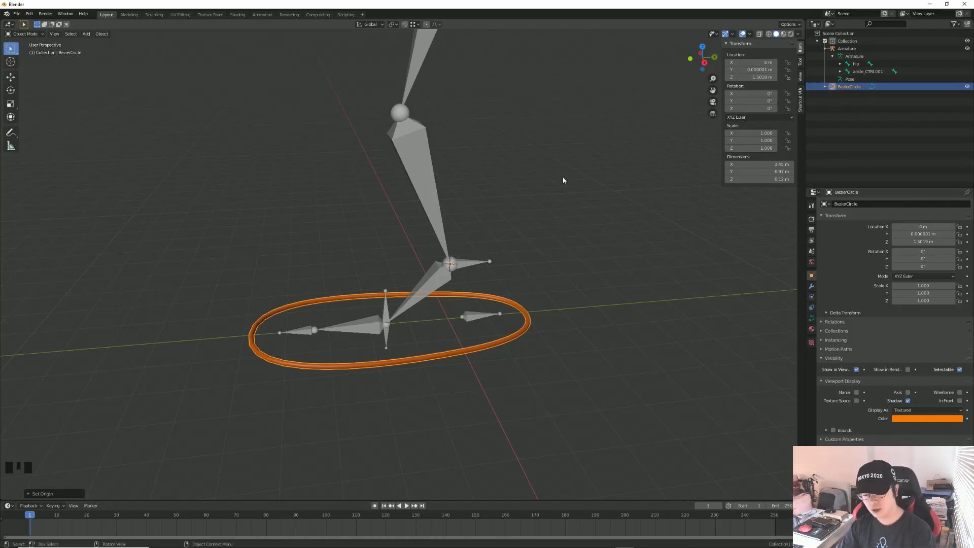
key(ctrl+a)
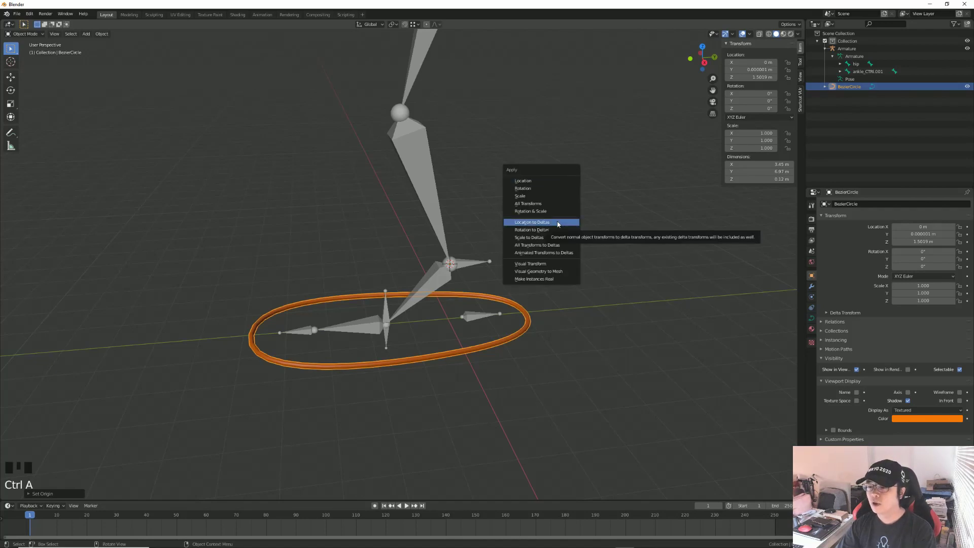
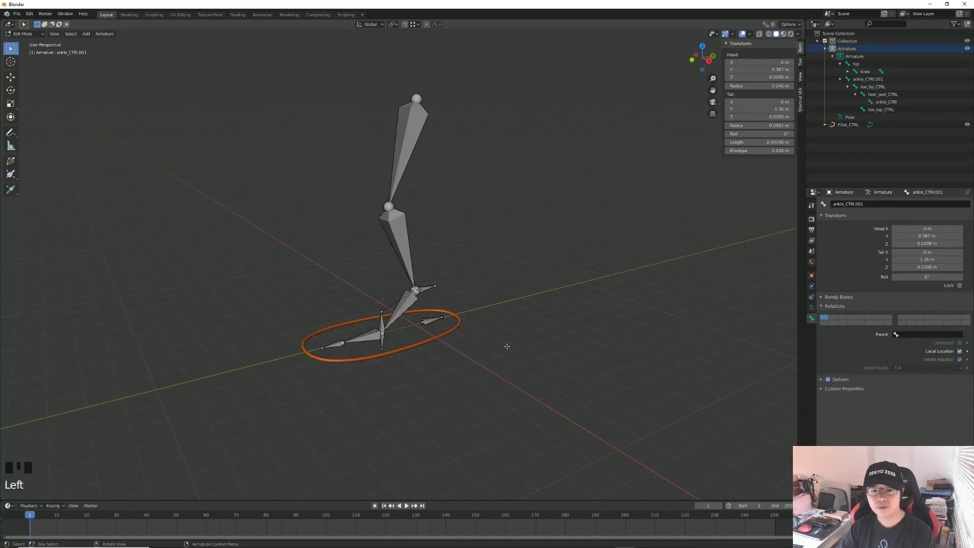
- Select FOOT_CTRL and the armature, enter Pose Mode, lift ankle_CTRL.001 and add a Child Of constraint targeting FOOT_CTRL
key(Tab)
click(40, 37)
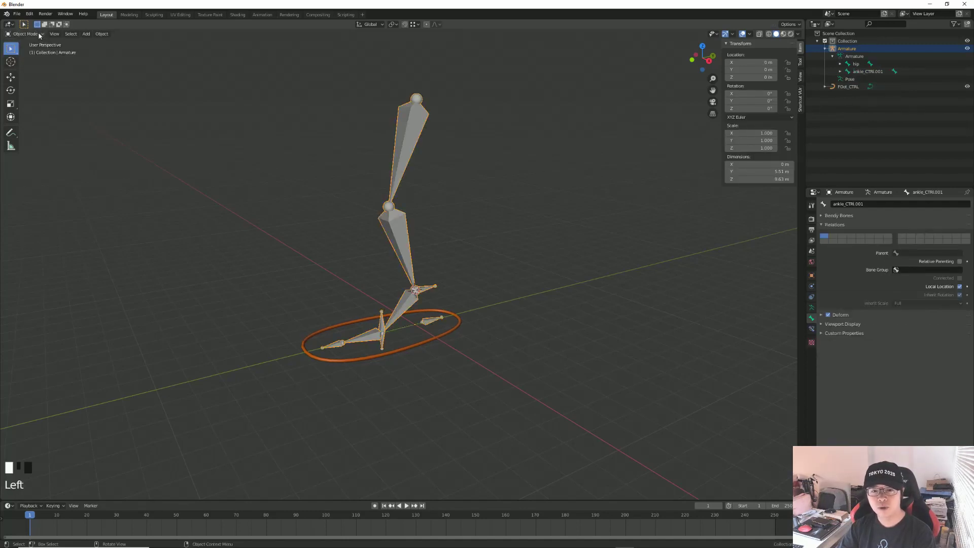
click(450, 335)
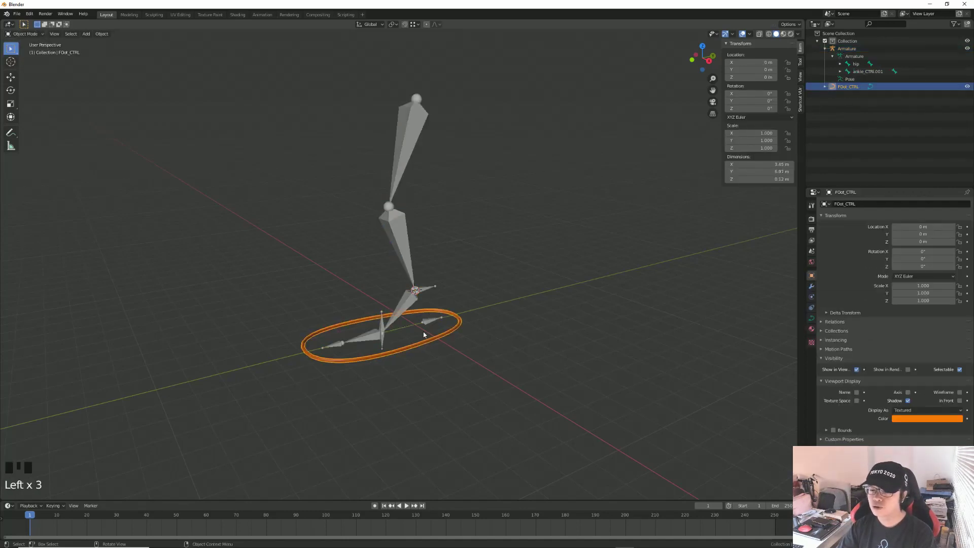
click(428, 325)
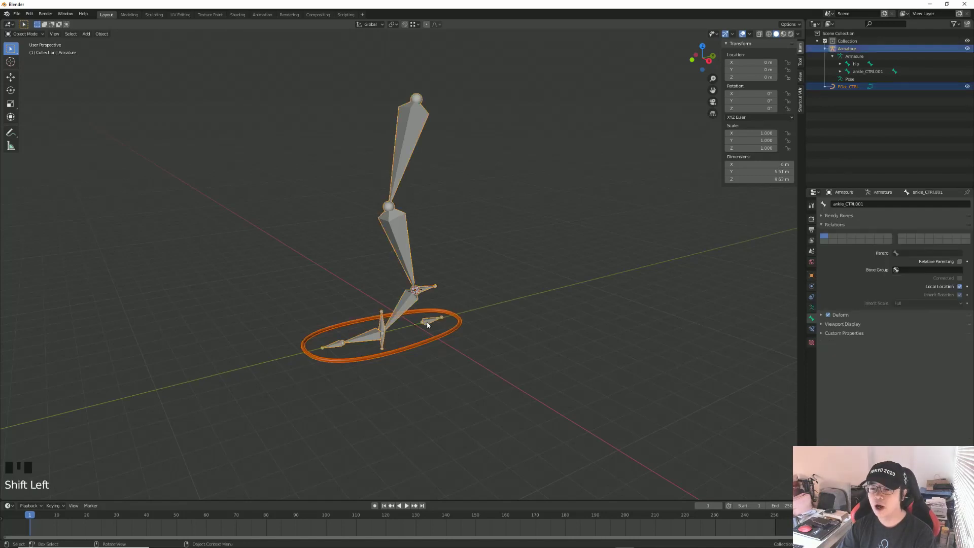
drag(38, 36, 435, 336)
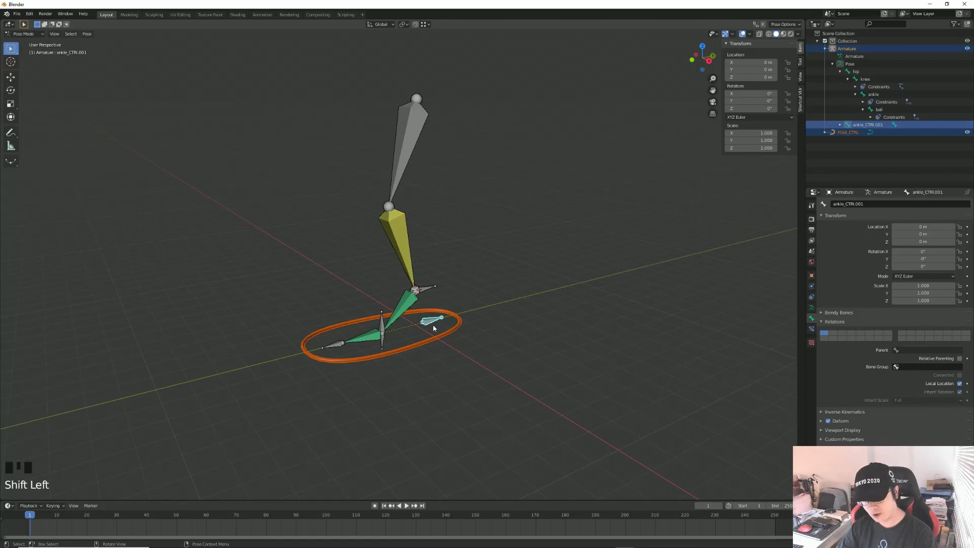
key(ctrl+shift+c)
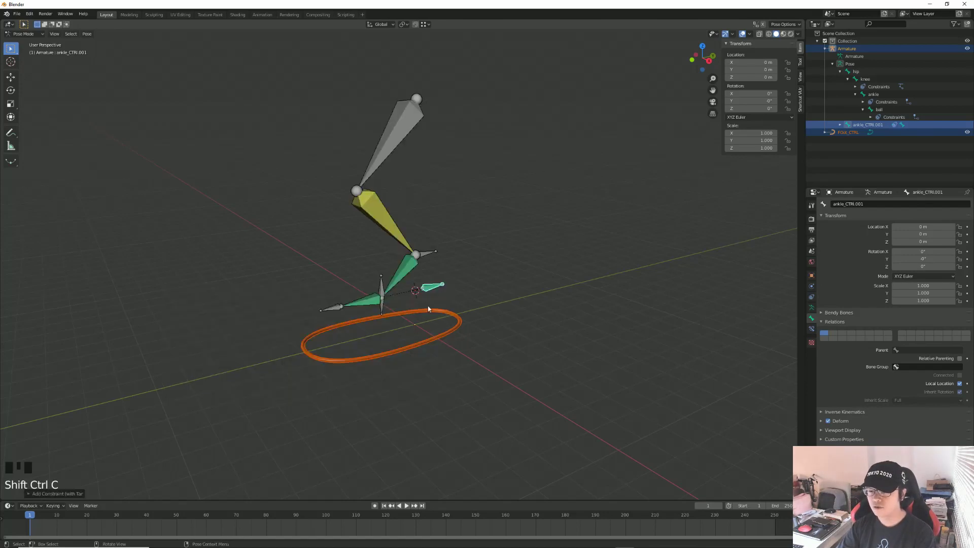
click(437, 321)
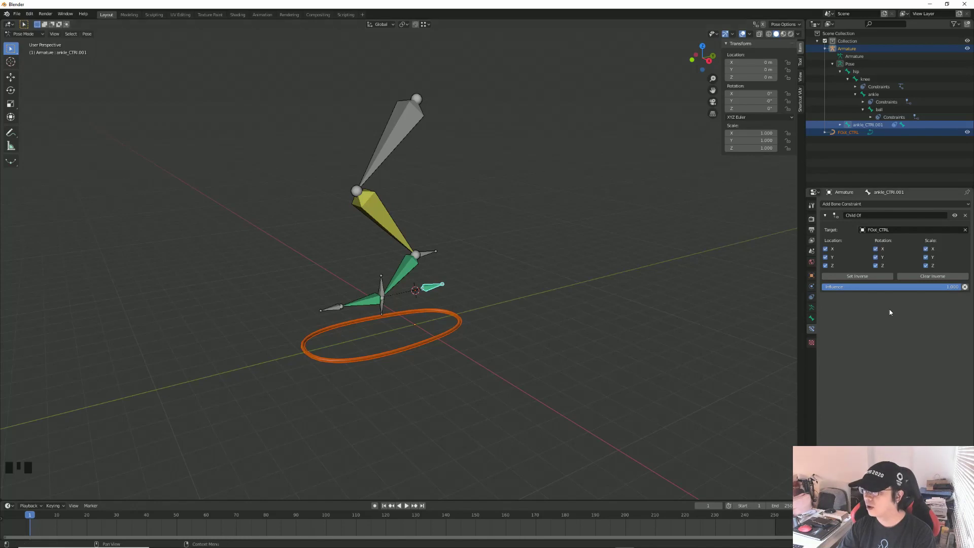
- Set Inverse on the Child Of constraint so ankle_CTRL.001 stays put, then select FOOT_CTRL in Object Mode
click(869, 277)
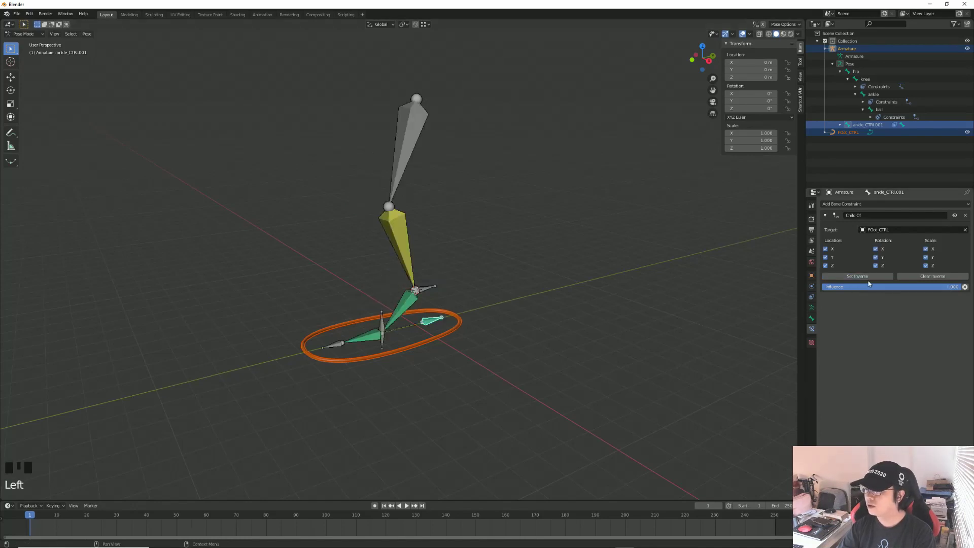
drag(36, 36, 449, 338)
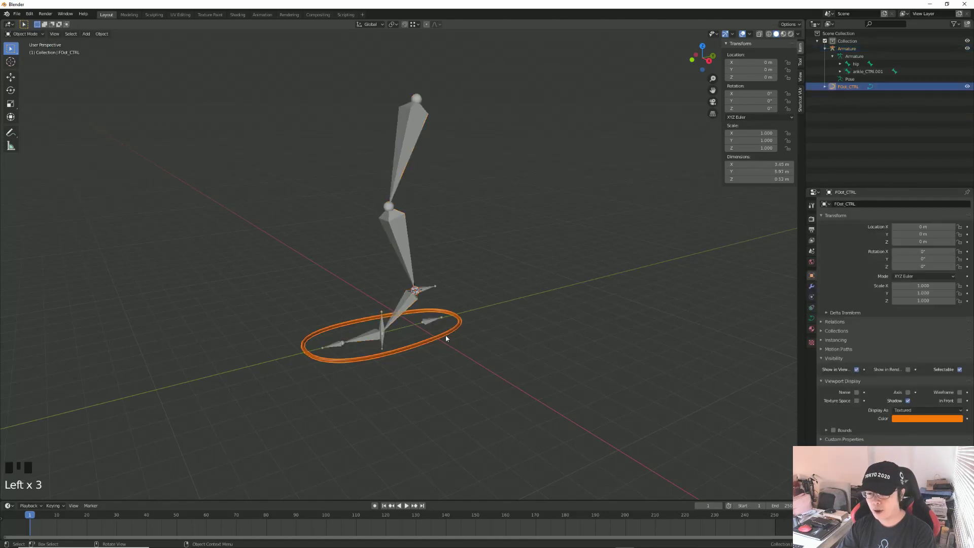
key(g)
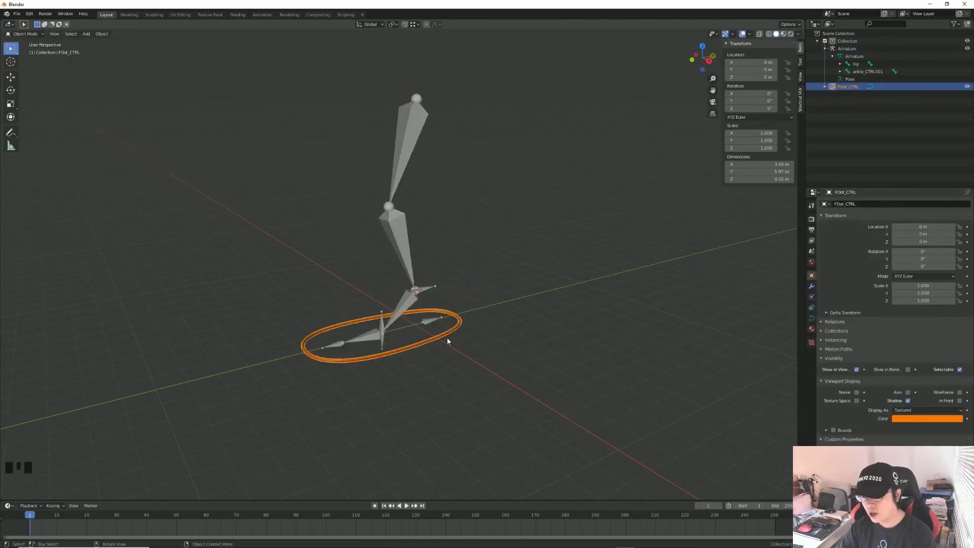
click(447, 338)
- Test-move the FOOT_CTRL ring upward to confirm the leg follows, then cancel the move
drag(467, 384, 441, 341)
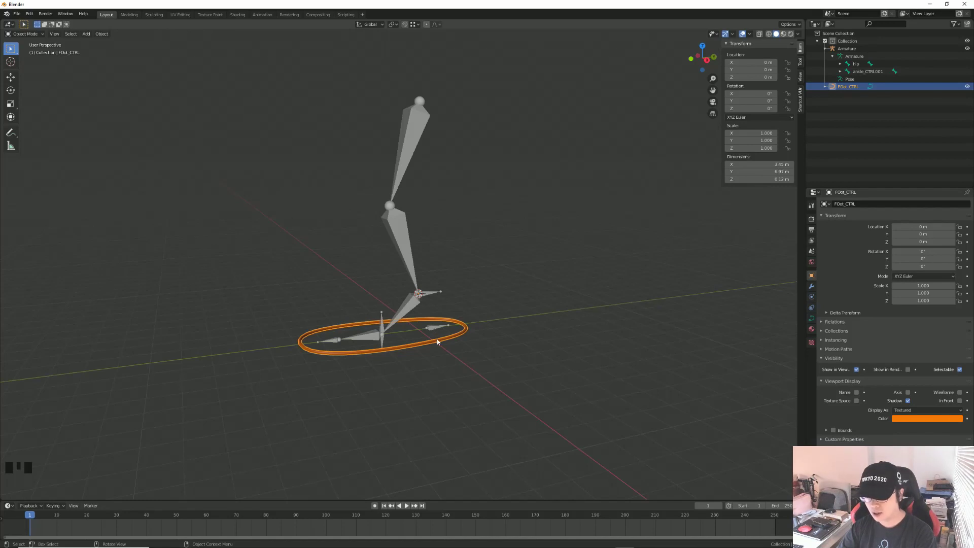
key(g)
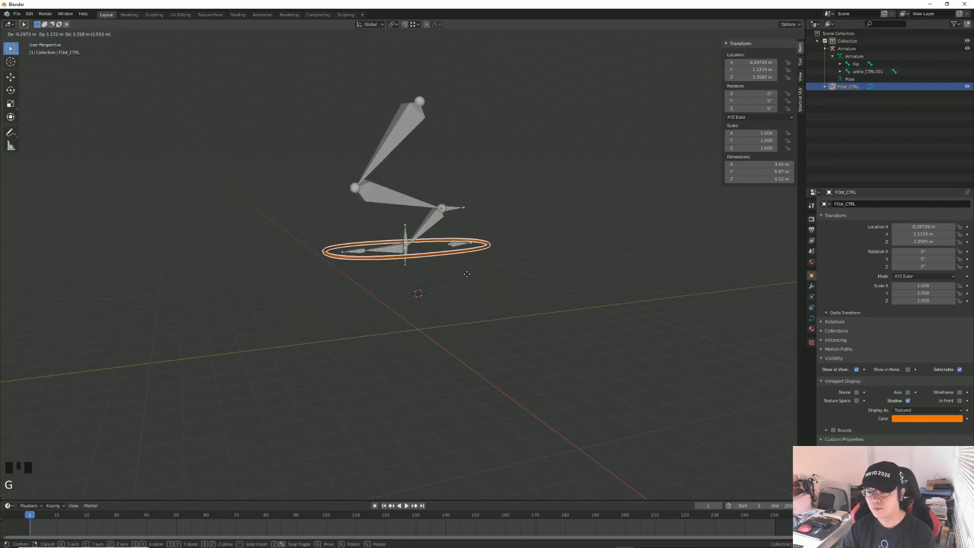
drag(464, 360, 473, 372)
click(473, 371)
click(443, 333)
click(487, 345)
click(446, 329)
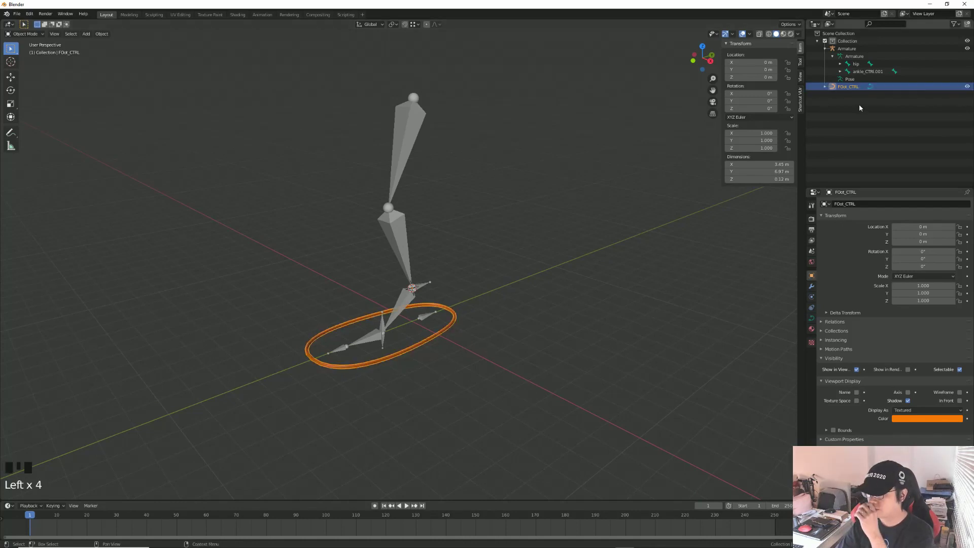
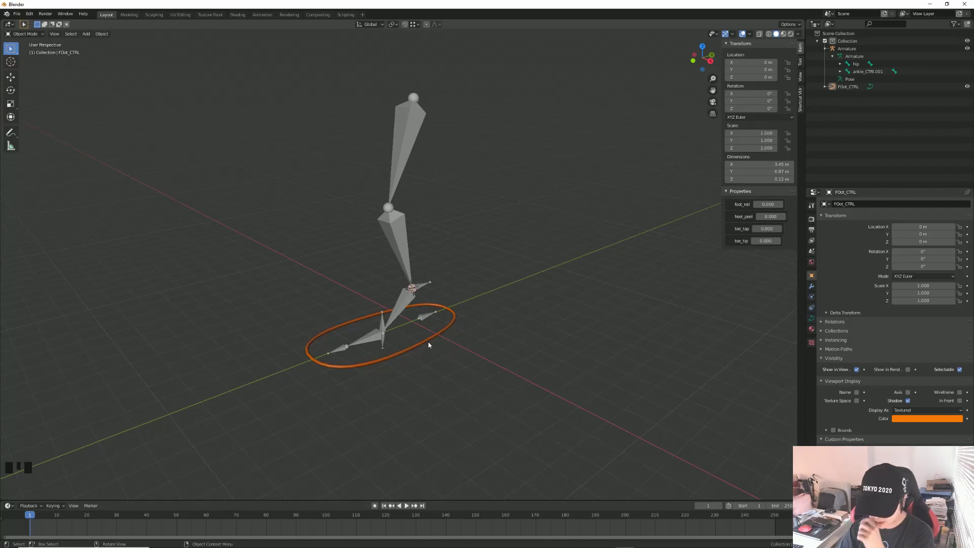
- Add foot_roll, heel_peel, toe_tap and toe_tip custom properties to FOOT_CTRL, each at 0.000
click(432, 345)
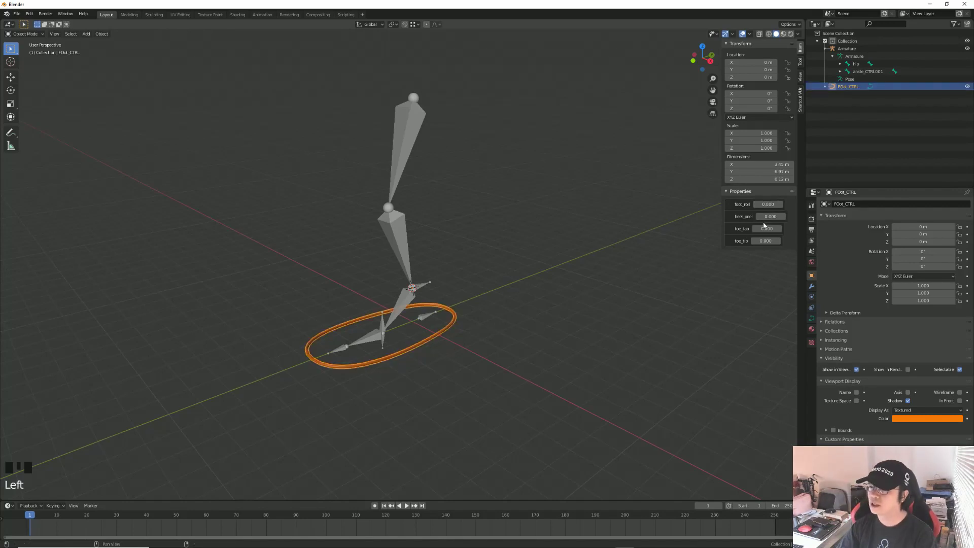
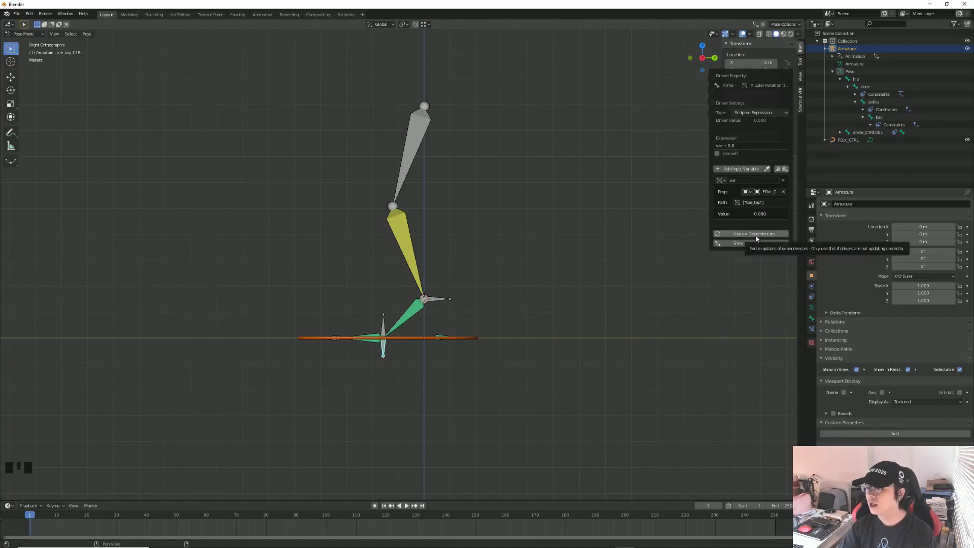
- Update the toe_tap driver's dependencies reading FOOT_CTRL["toe_tap"], then return to Object Mode with FOOT_CTRL selected
click(539, 206)
drag(498, 267, 453, 334)
click(452, 333)
key(ctrl+Tab)
click(455, 331)
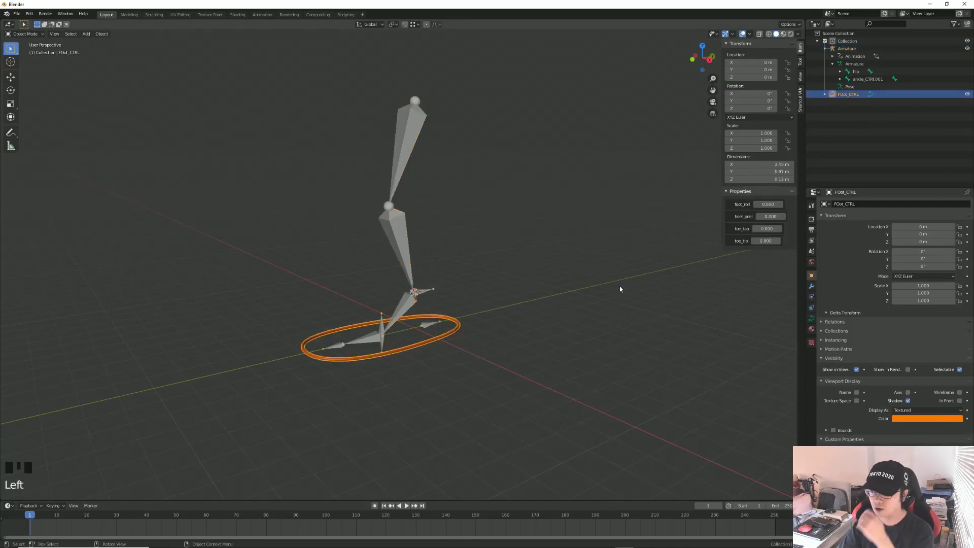
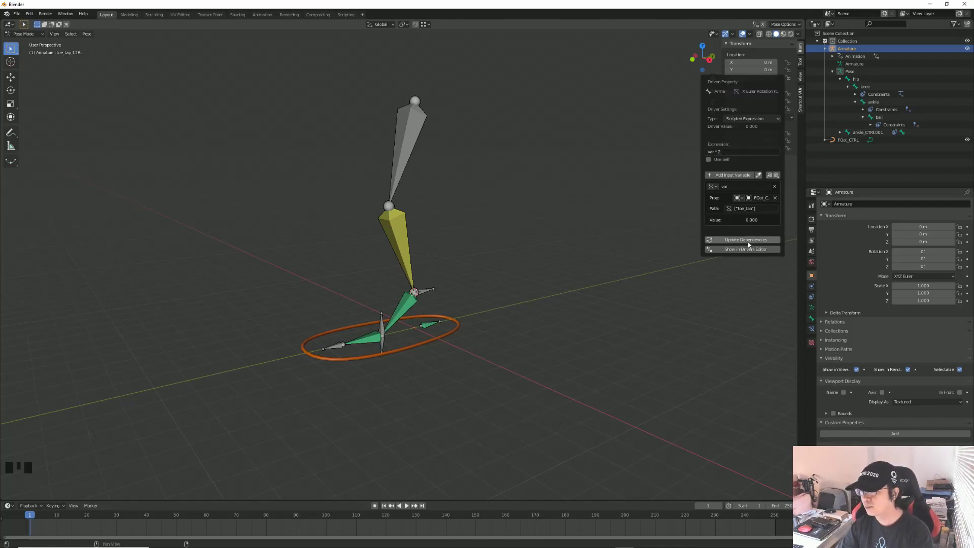
- Refresh the toe_tap driver's dependencies and return to Object Mode with FOOT_CTRL active
click(611, 246)
key(ctrl+Tab)
click(416, 347)
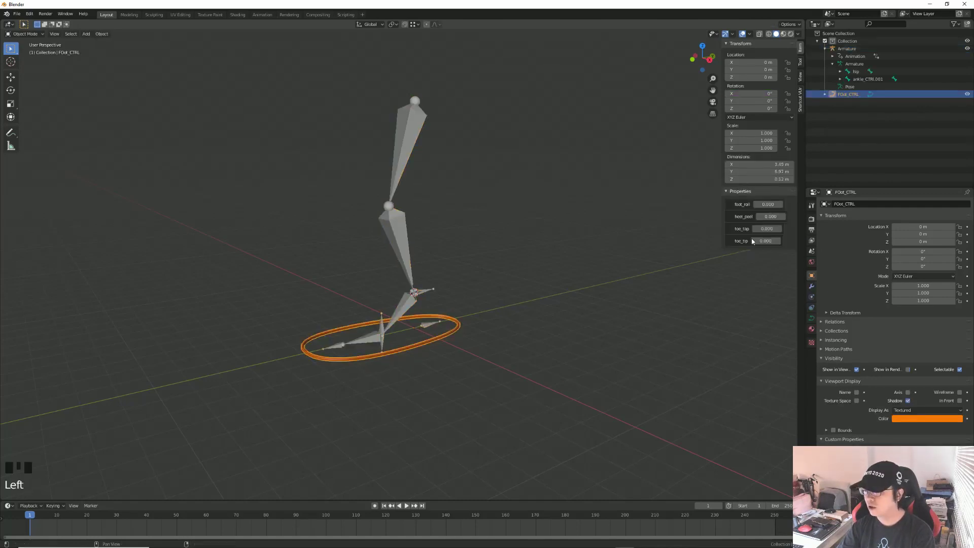
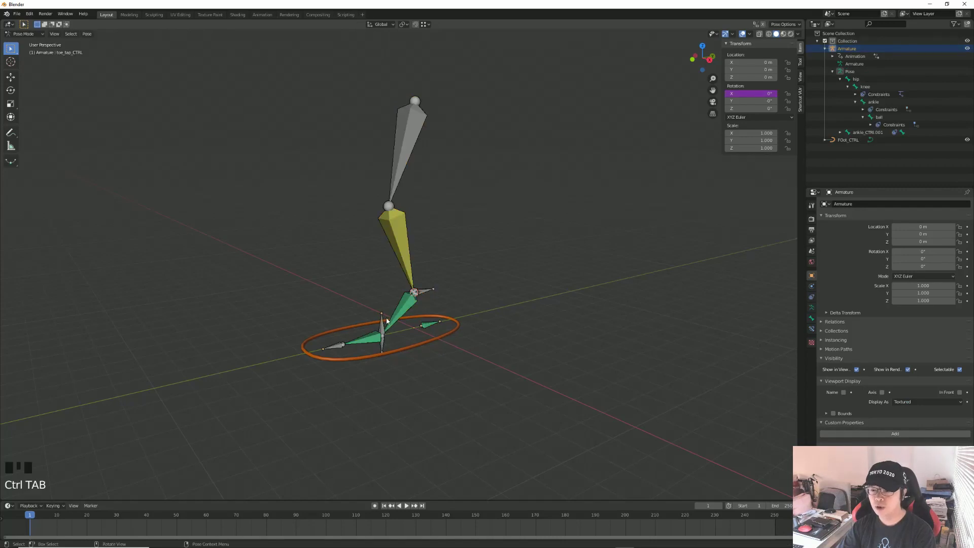
- Select heel_peel_CTRL in side view and test-rotate it before adding its driver
click(380, 328)
key(KP_3)
key(r)
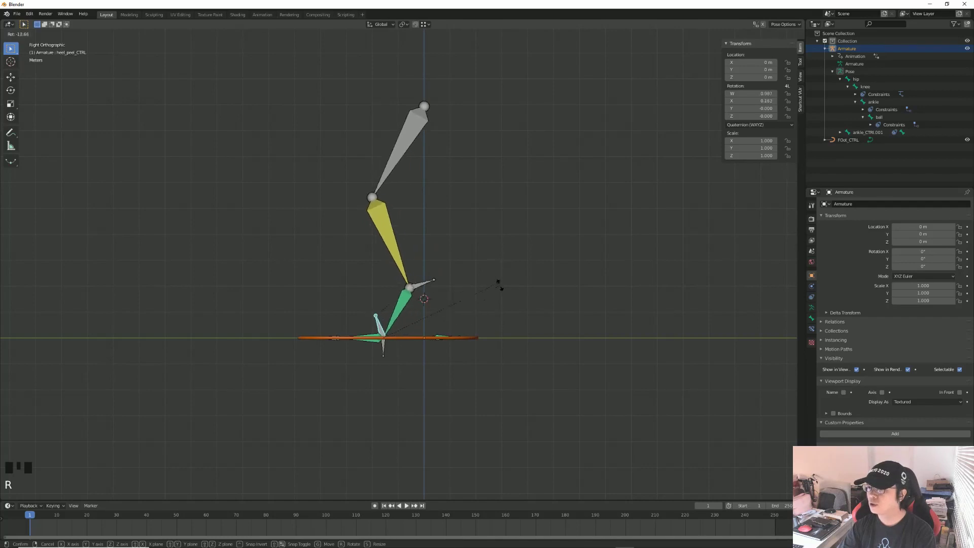
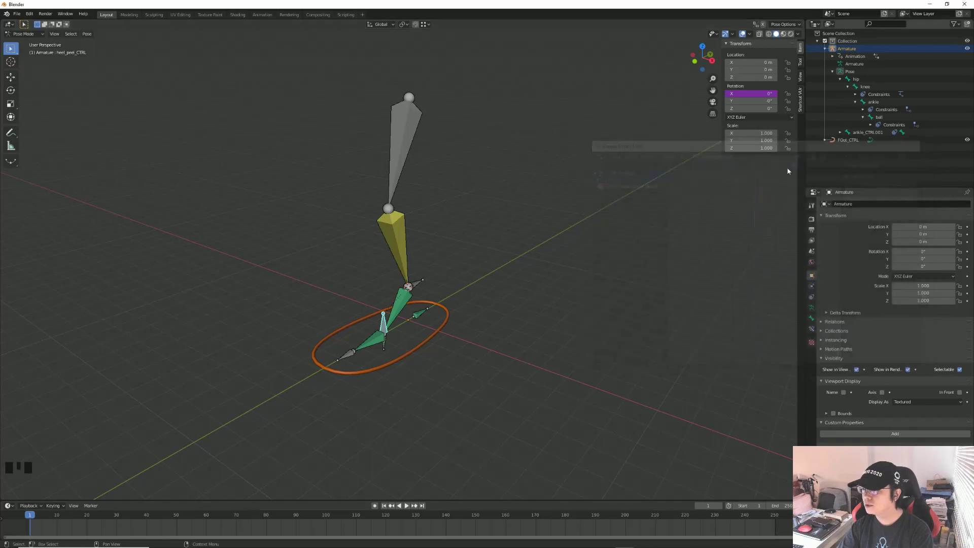
- Link heel_peel_CTRL's X rotation driver to FOOT_CTRL's heel_peel, then reselect FOOT_CTRL in Object Mode
drag(509, 314, 452, 333)
key(ctrl+Tab)
click(451, 335)
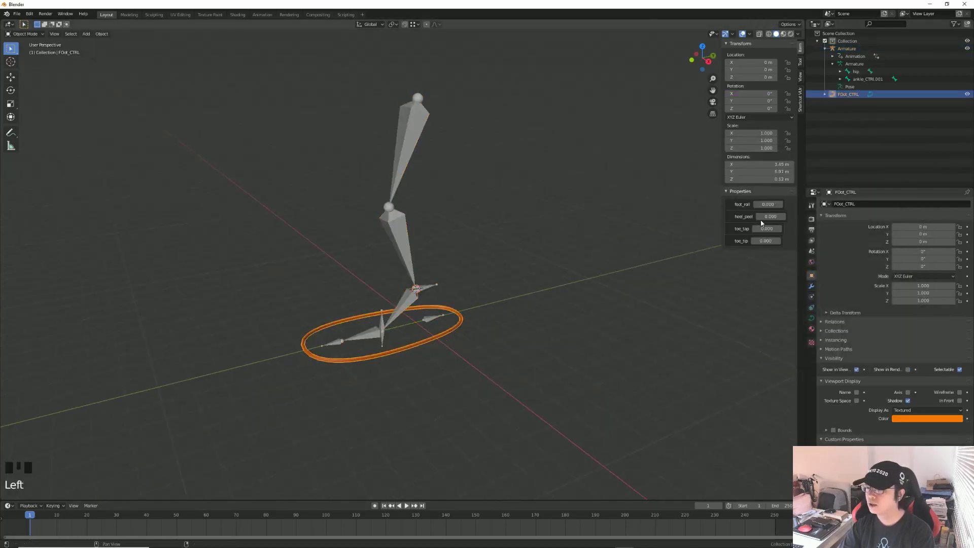
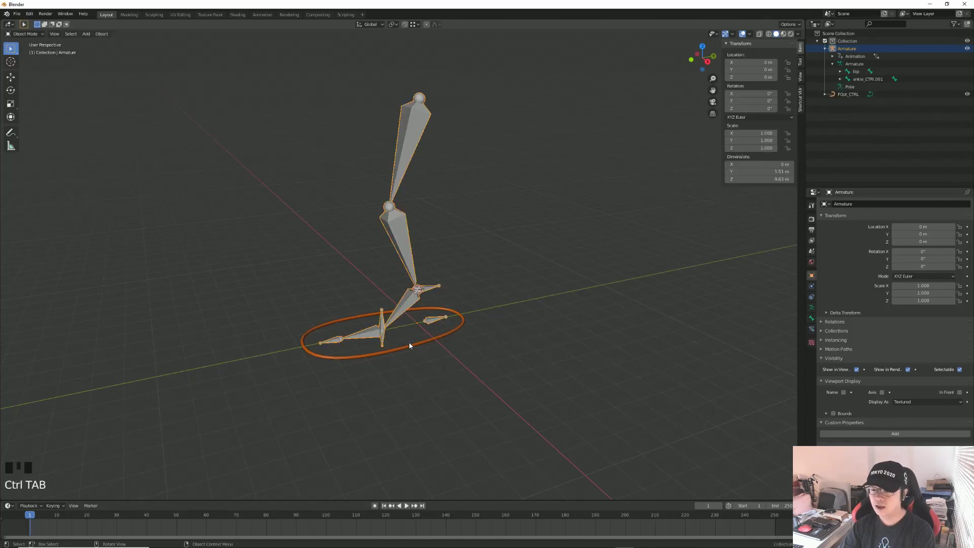
- Move and rotate FOOT_CTRL to confirm the leg chain follows the control
click(421, 346)
drag(515, 352, 491, 369)
key(g)
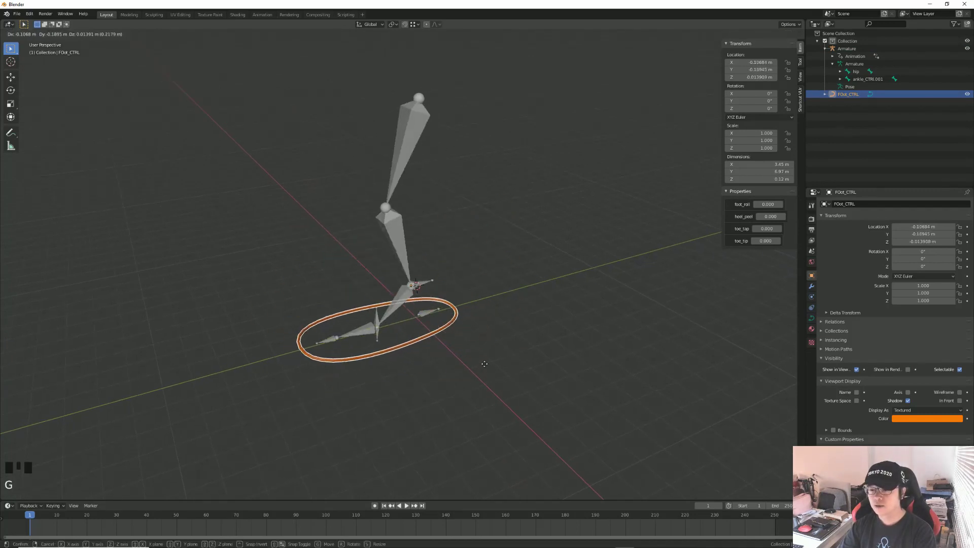
key(r)
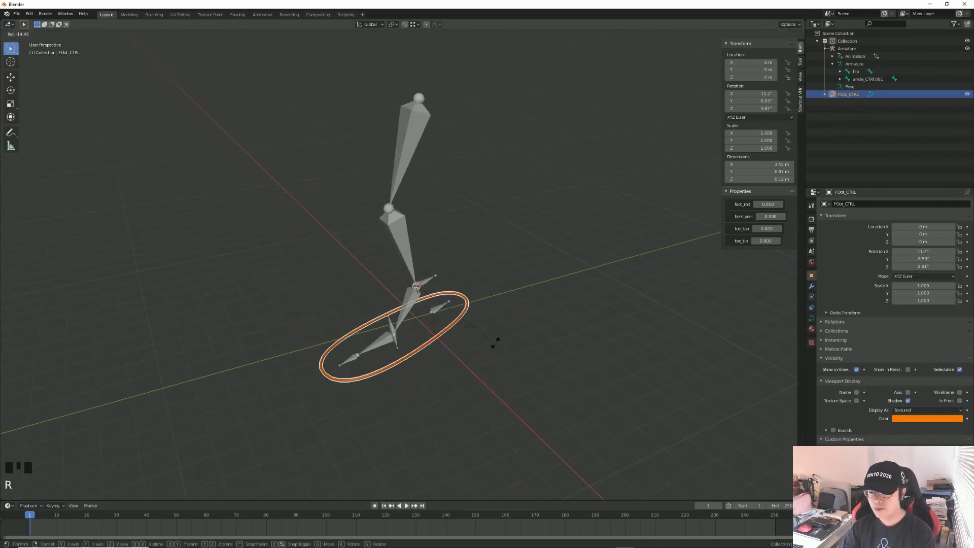
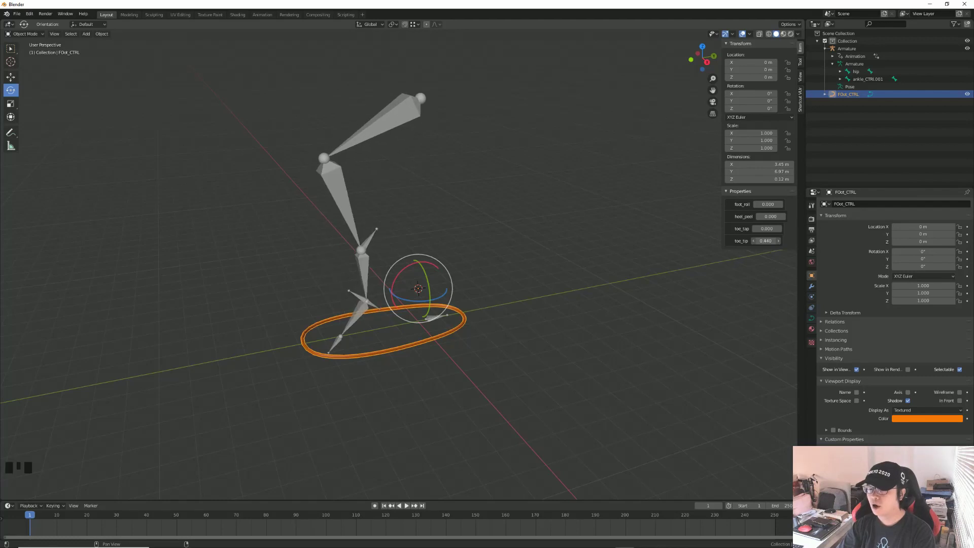
- Reset toe_tip to 0 and adjust heel_peel to -0.490 in the Properties panel
key(ctrl+z)
click(698, 346)
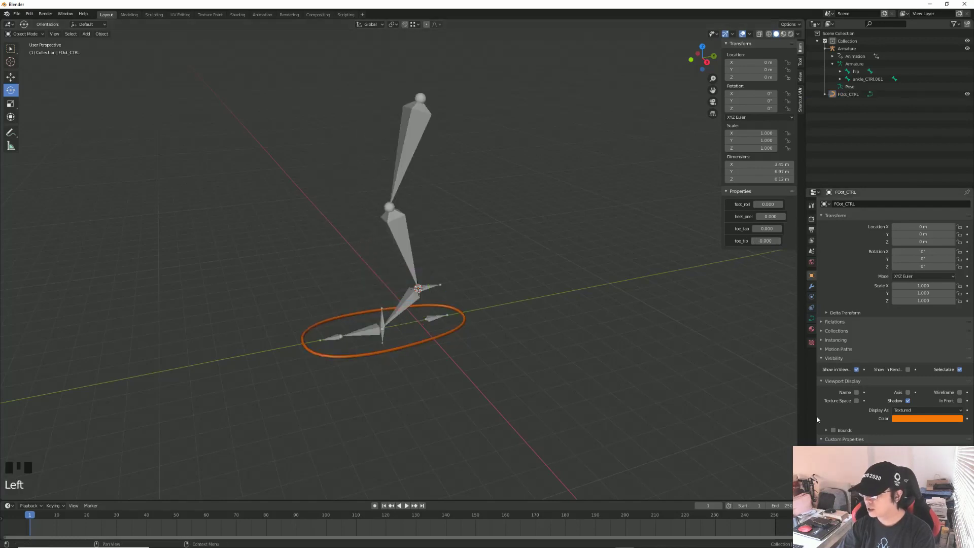
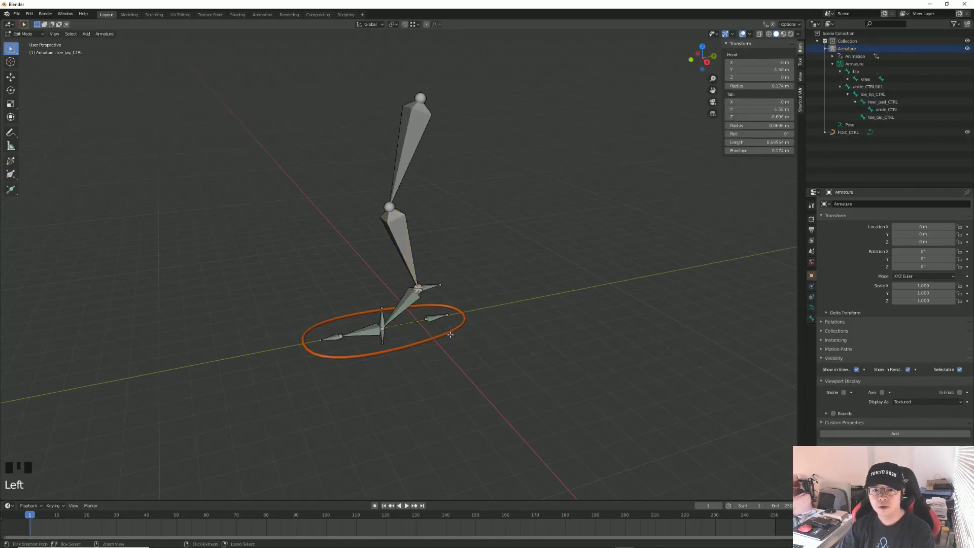
- Switch the armature back to Object Mode as the active object
key(ctrl+Tab)
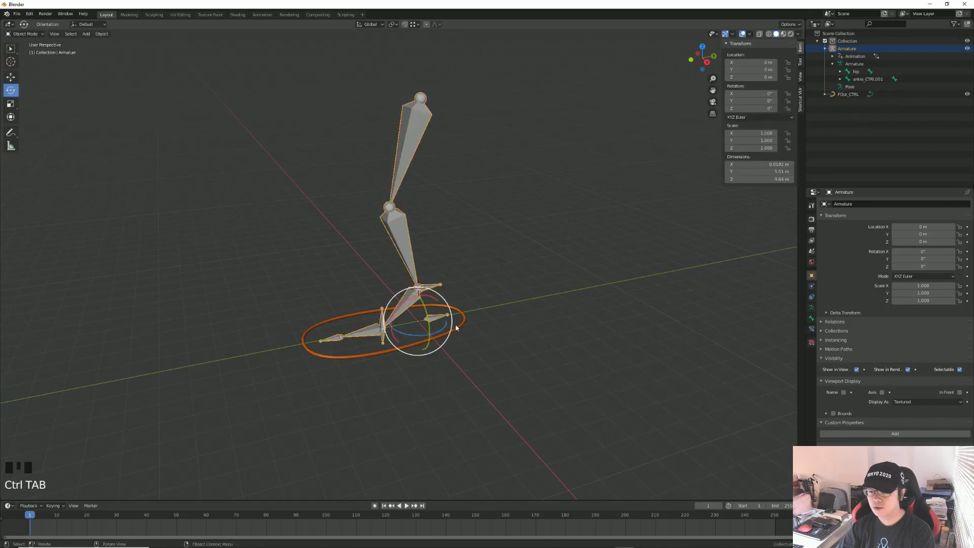
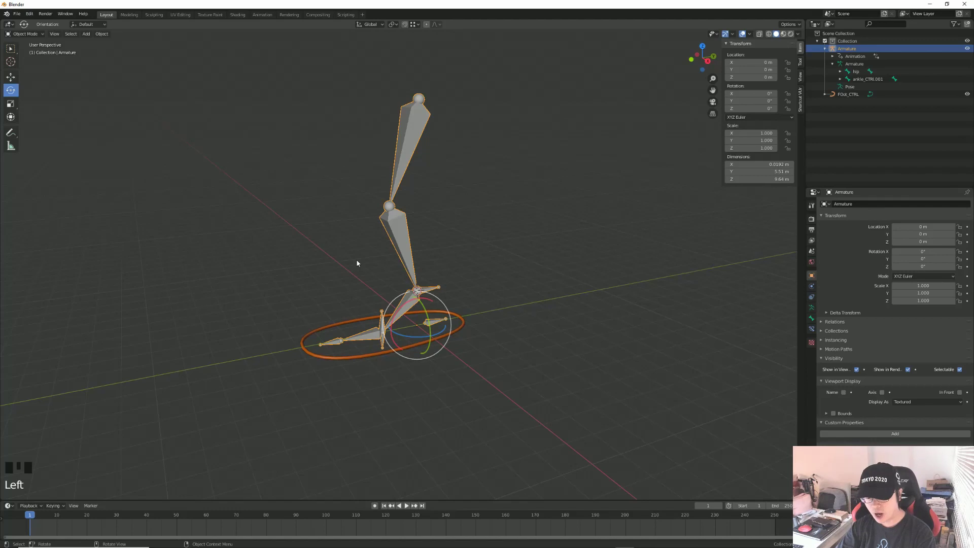
- Enter Edit Mode and bring up Change Bone Layers for the four foot control bones
key(Tab)
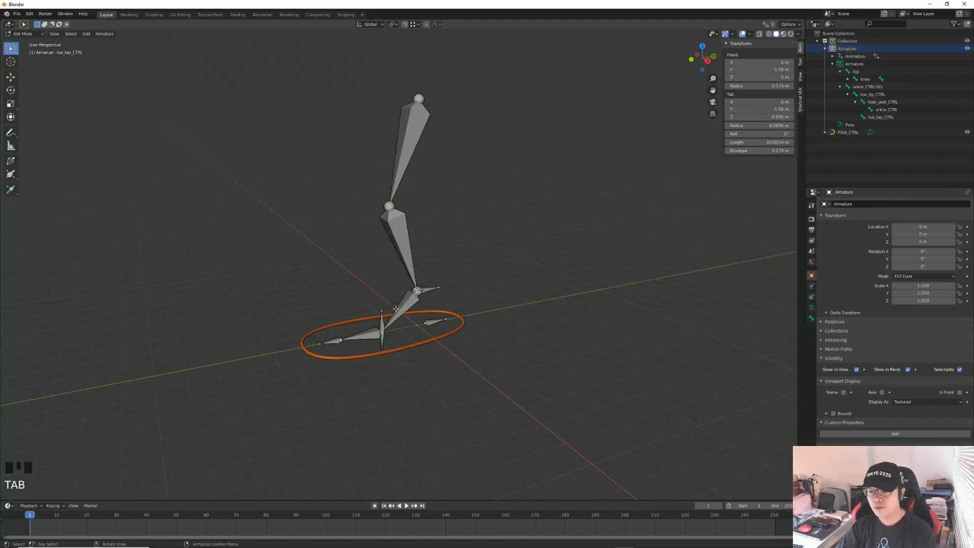
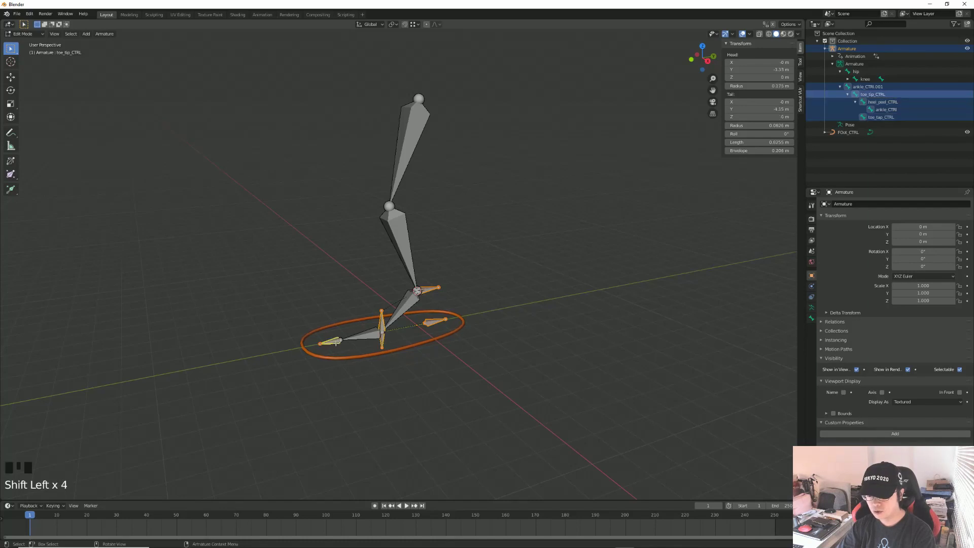
key(m)
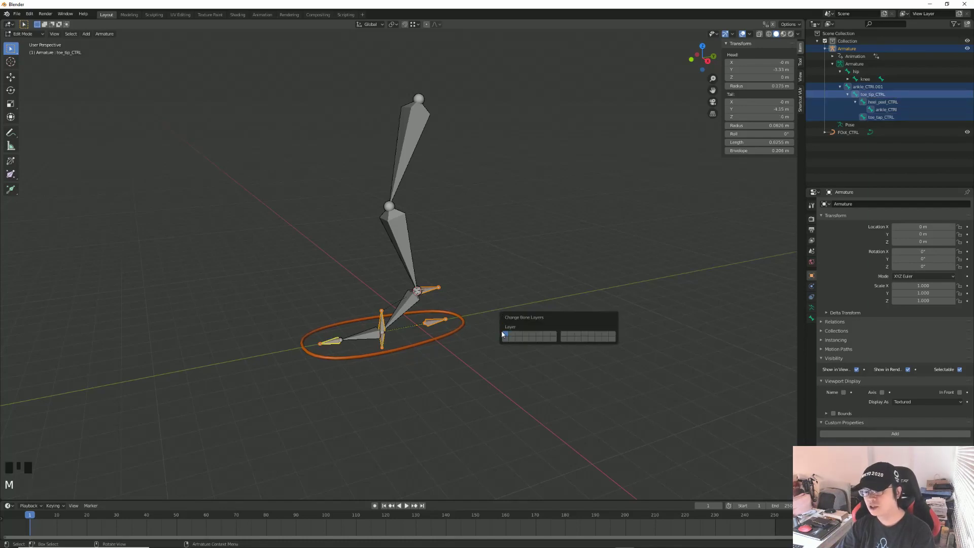